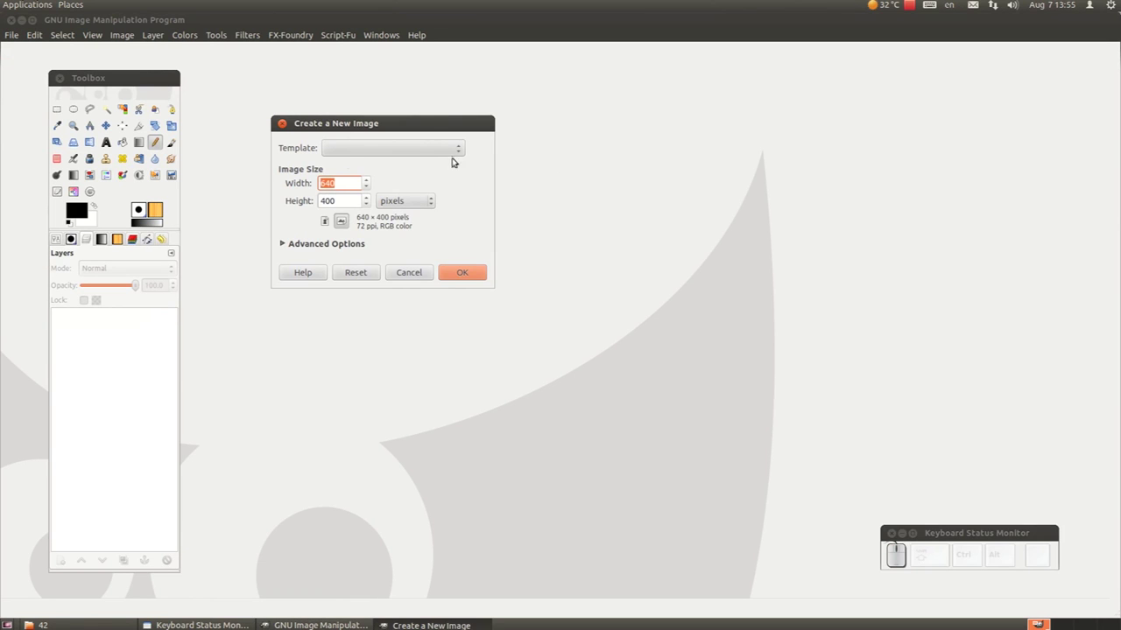
Pick the A4 (300ppi) template, view its size in pixels then millimetres, and keep portrait orientation.
left_click(460, 148)
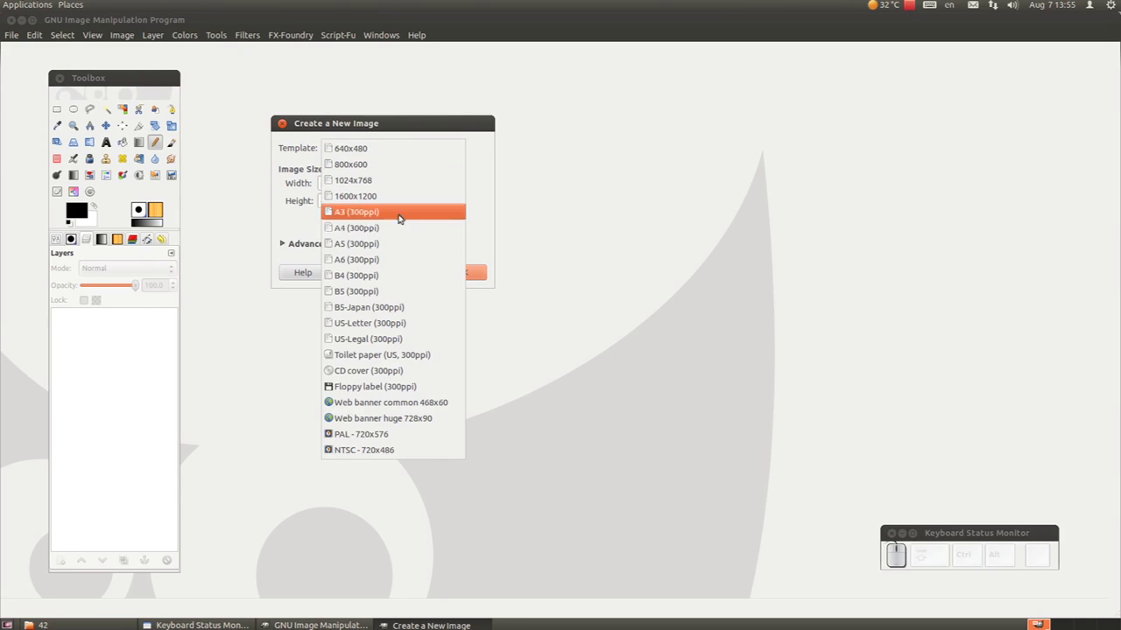
left_click_drag(382, 228, 387, 229)
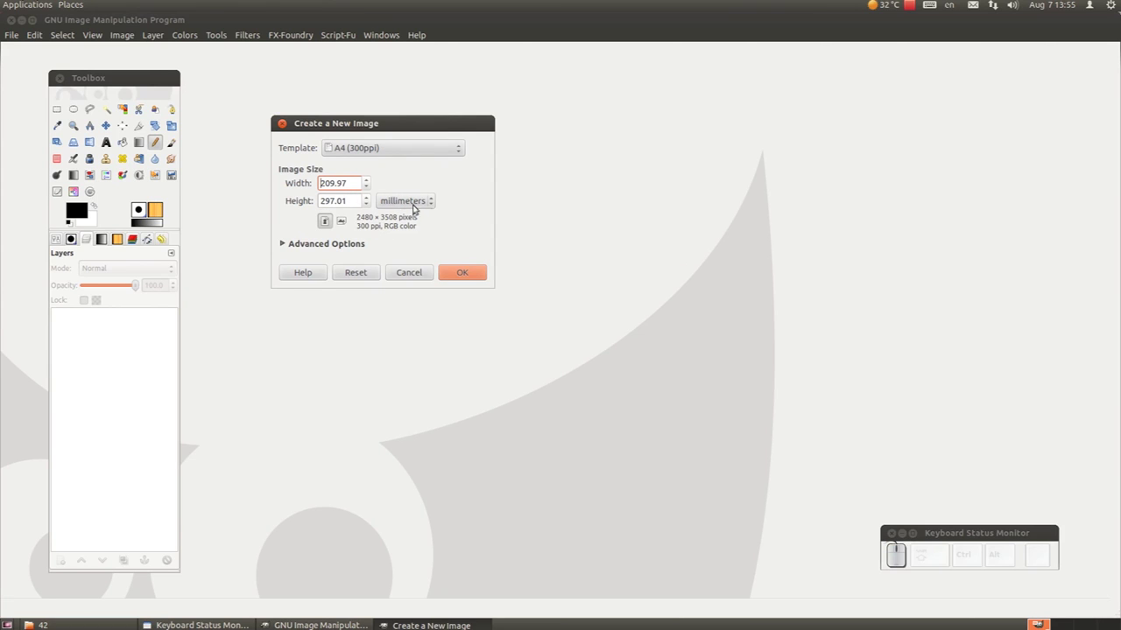
left_click(435, 203)
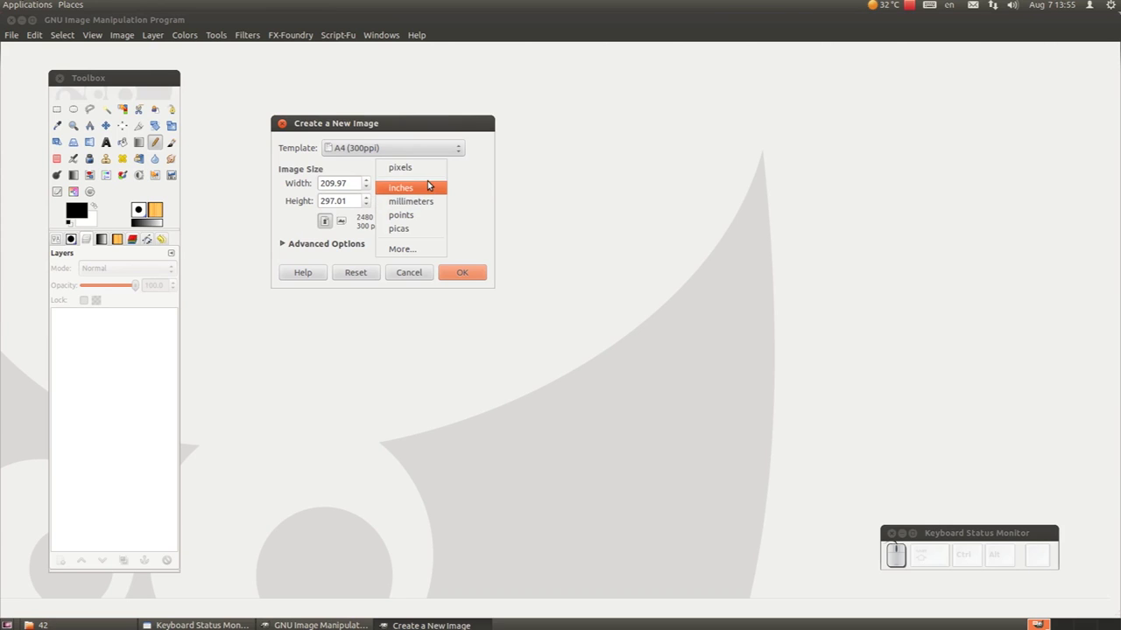
left_click(426, 170)
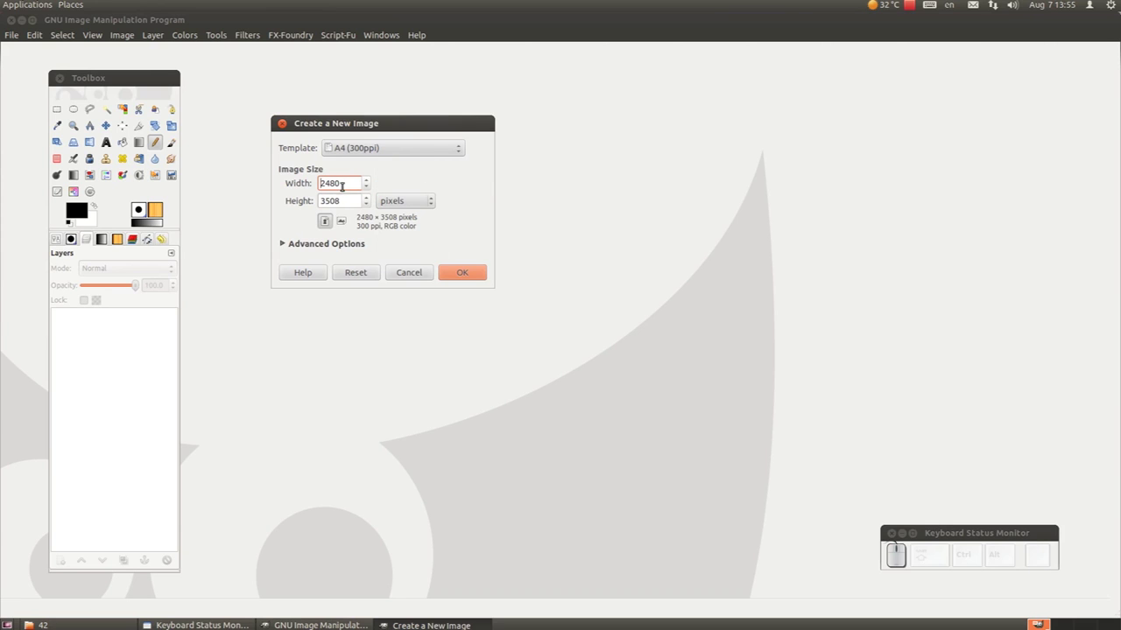
left_click(436, 202)
left_click(428, 231)
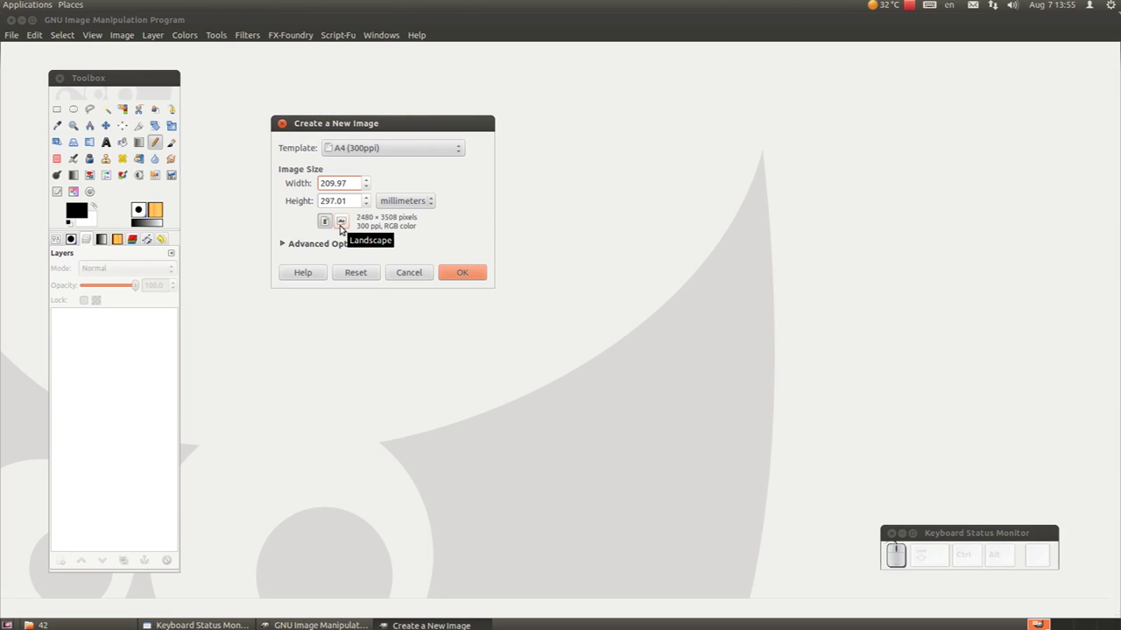
left_click(344, 225)
left_click(330, 224)
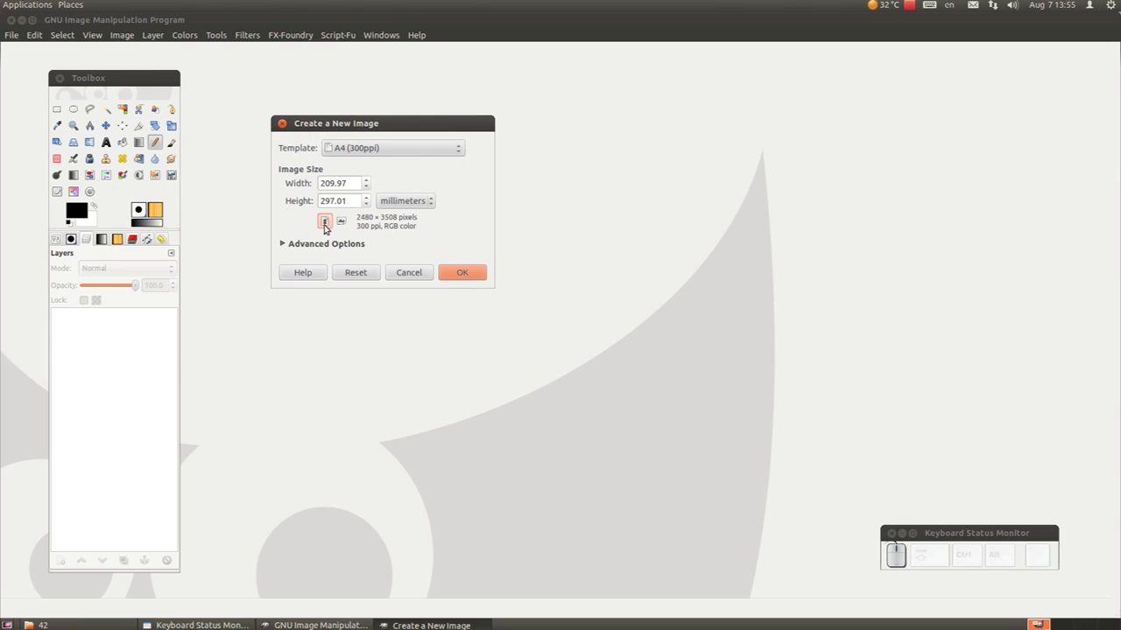
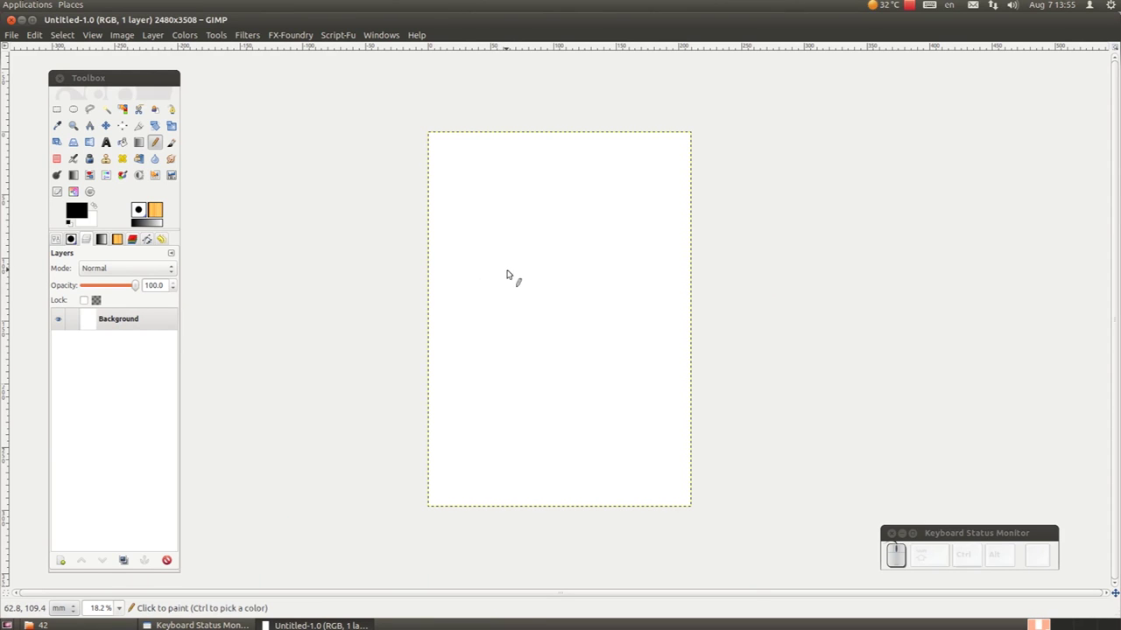
Zoom the blank A4 canvas to a workable view before placing the text box.
scroll("up", 3)
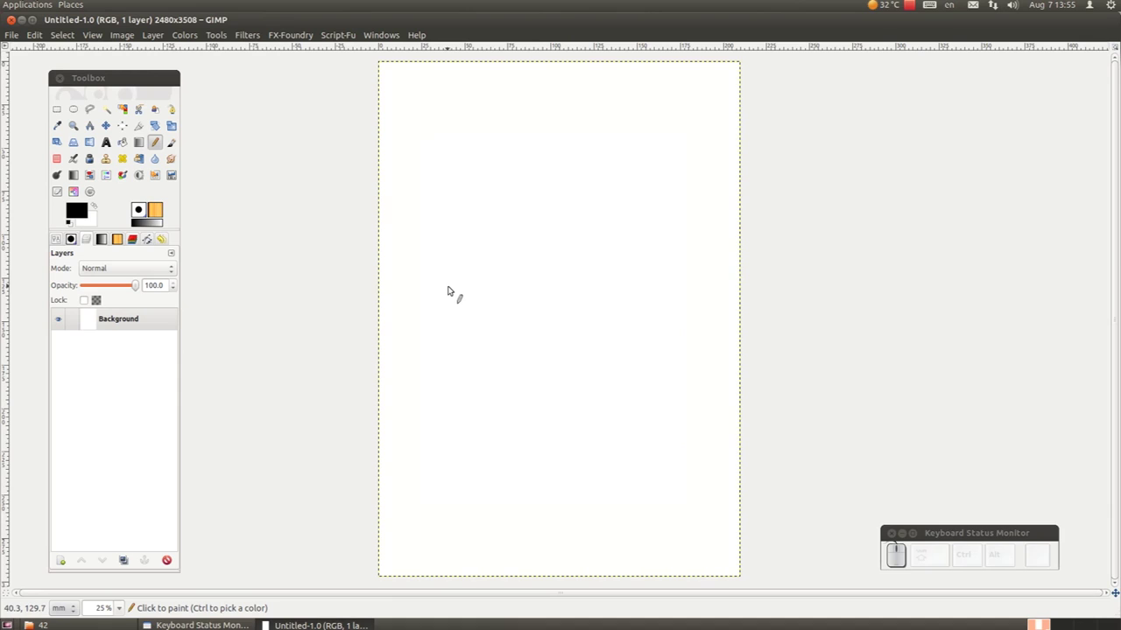
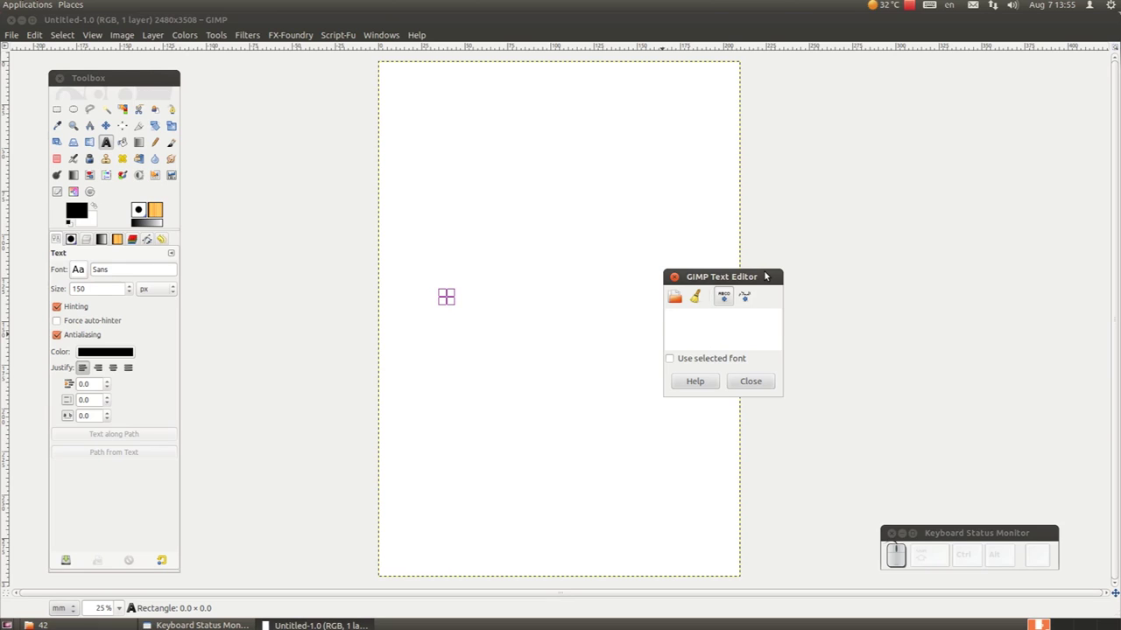
Enter the two-line title 'GIMP Tutorijal' / 'Epizoda 42' in the text editor.
key("shift+g")
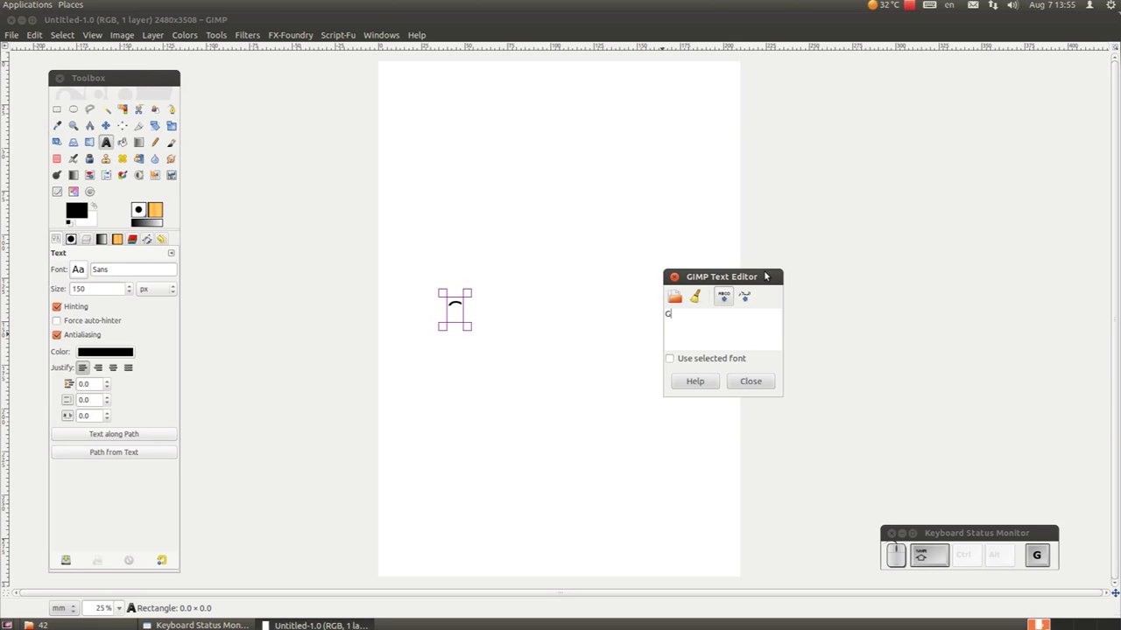
key("shift+space")
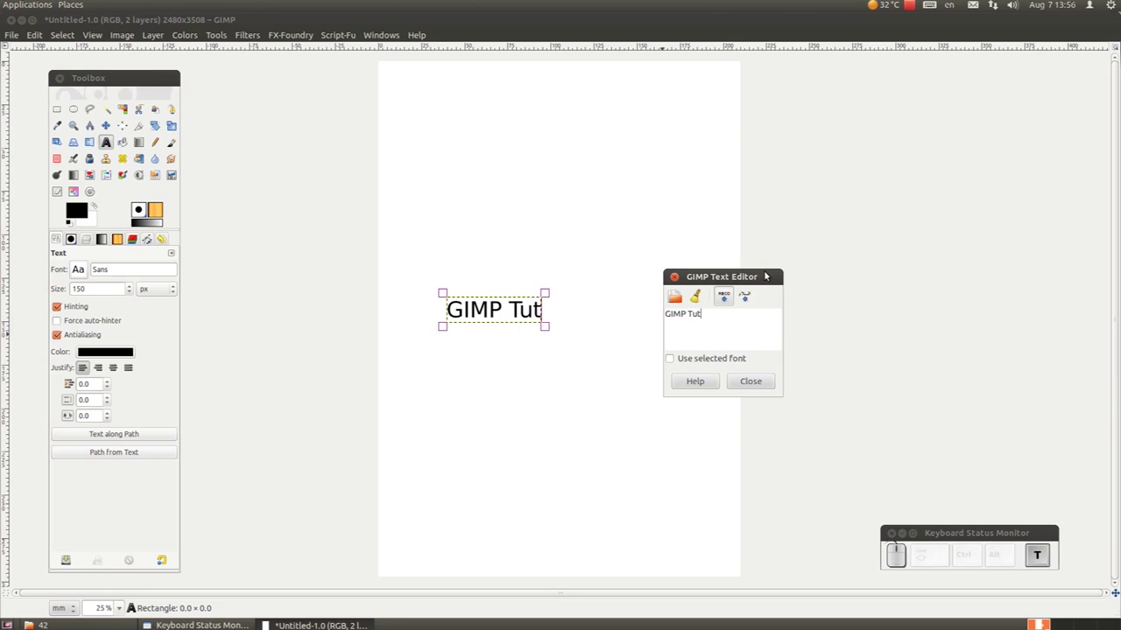
key("Return")
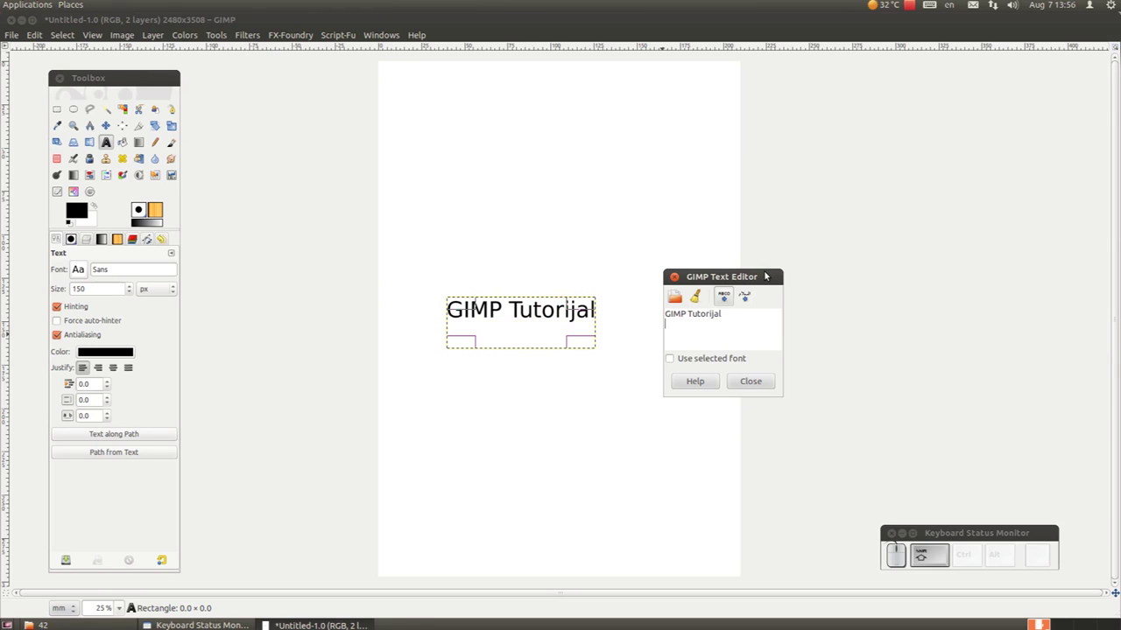
key("space")
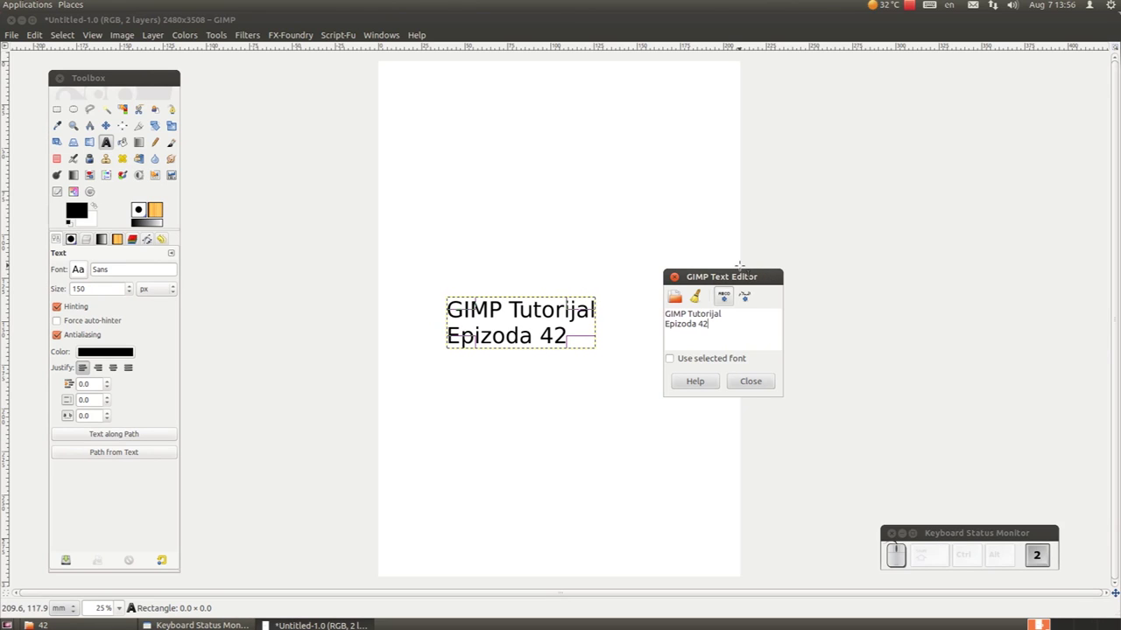
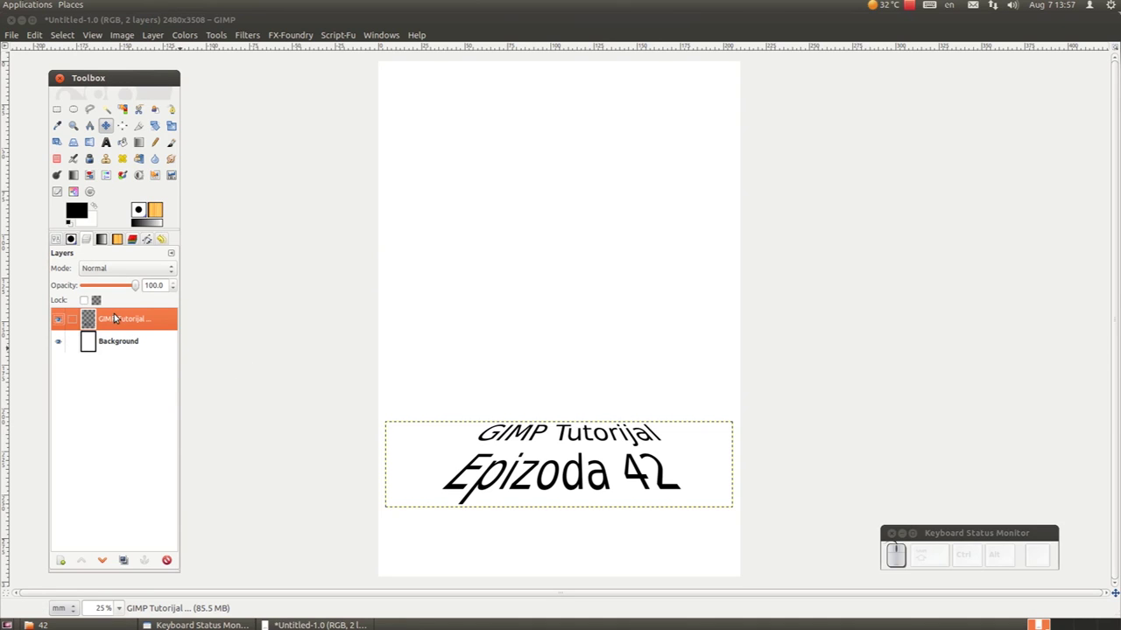
Enlarge the title text layer's boundary to the full A4 page with Layer to Image Size.
right_click(120, 313)
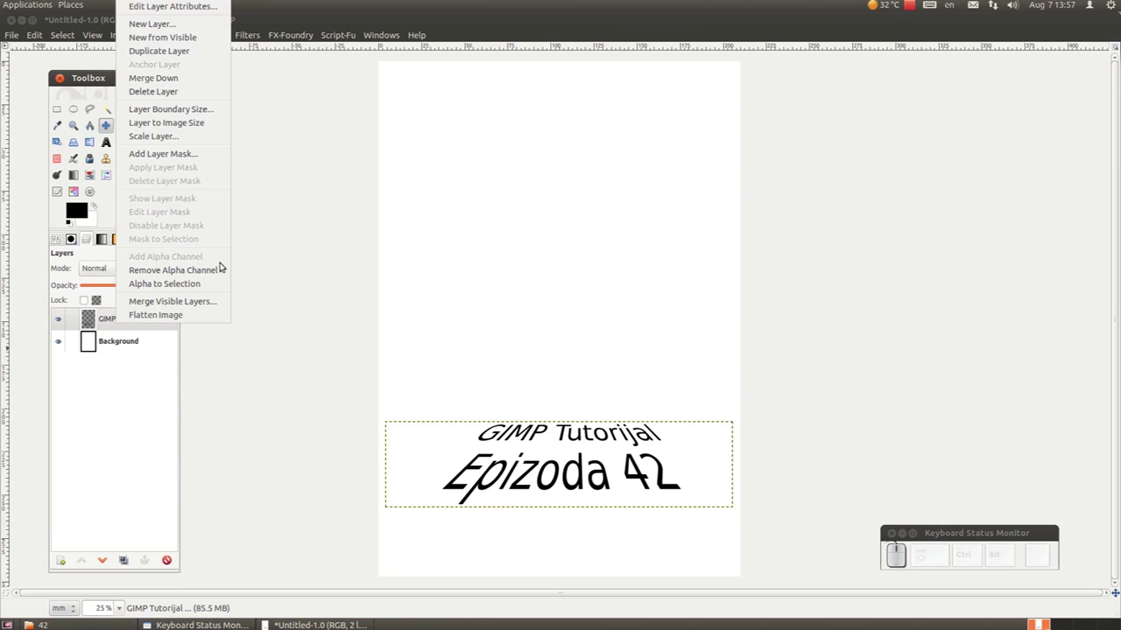
left_click(194, 123)
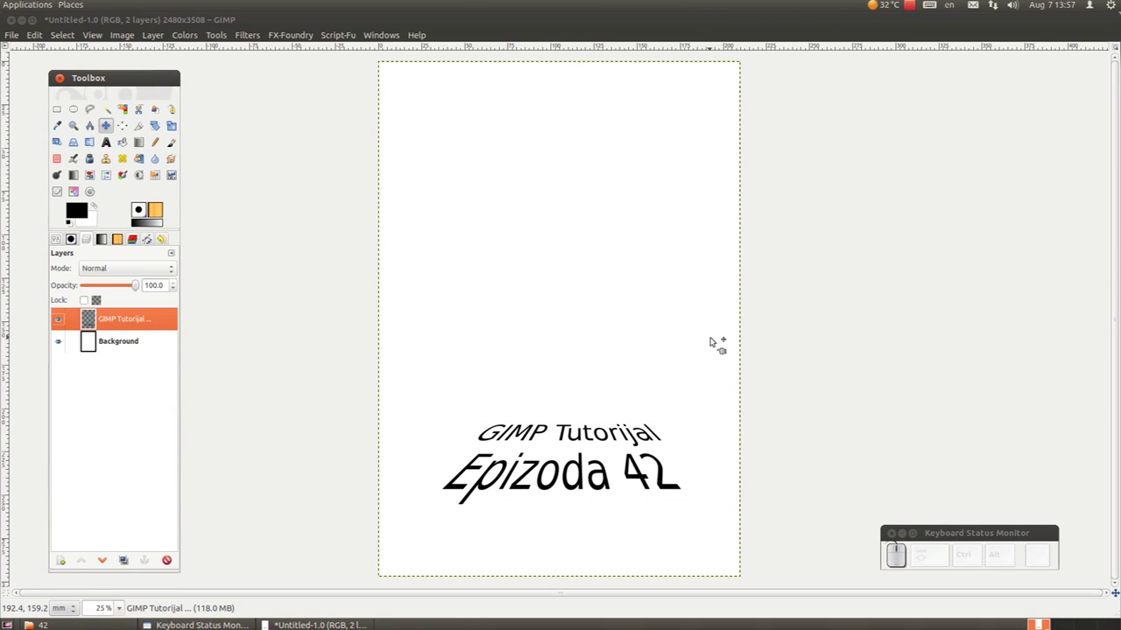
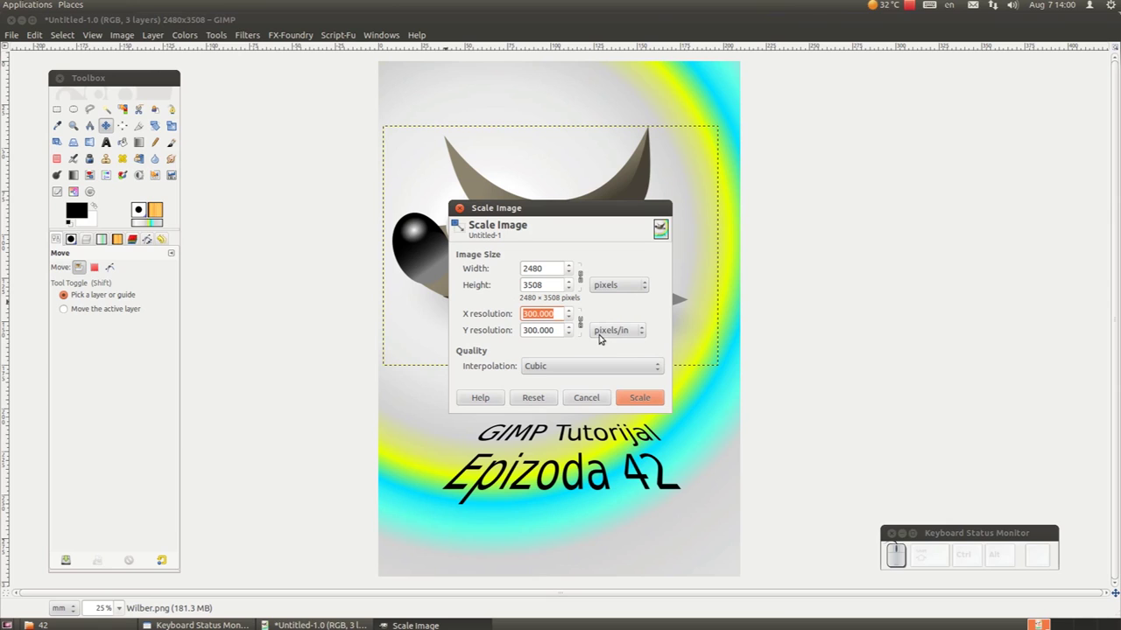
Scale the image to A4 at 300 ppi, 209.97 × 297.01 mm, keeping 2480 × 3508 pixels.
left_click(638, 283)
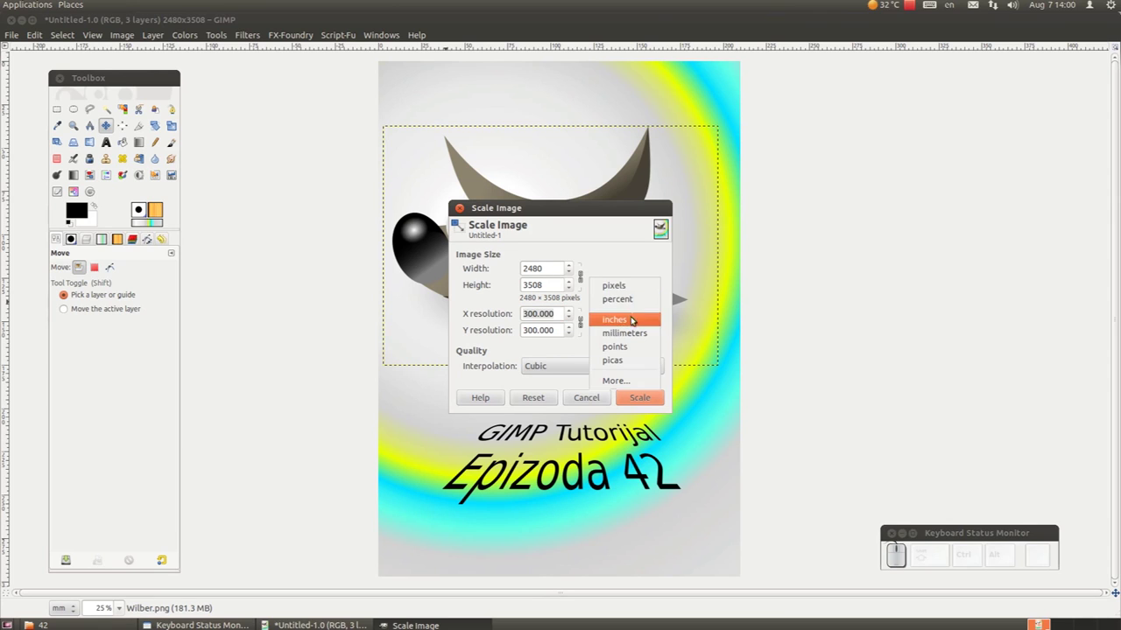
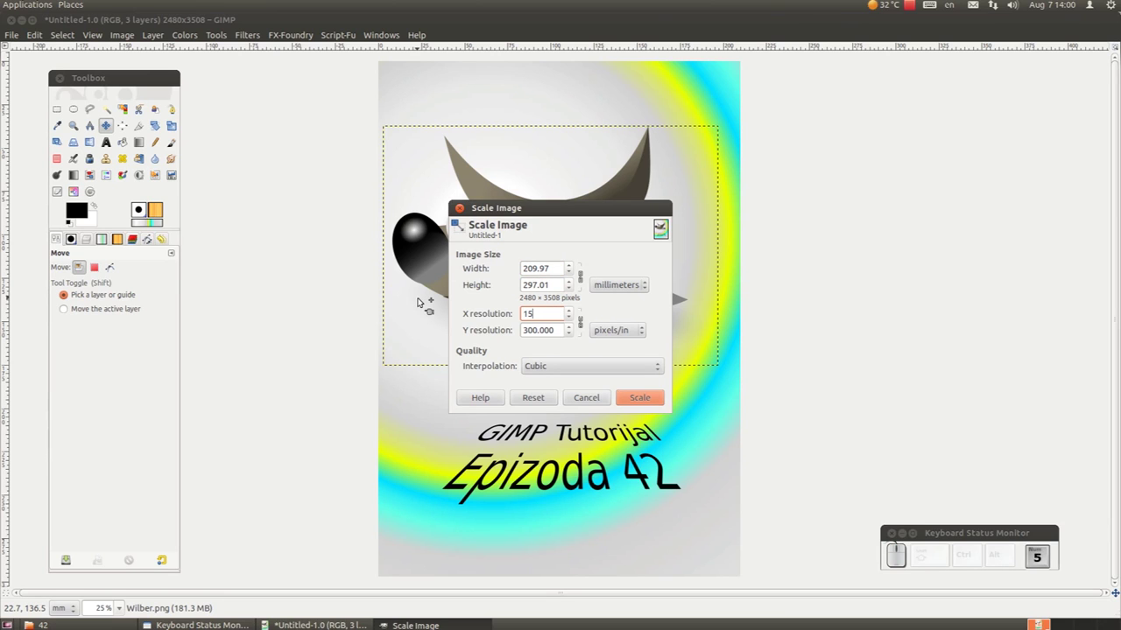
key("KP_0")
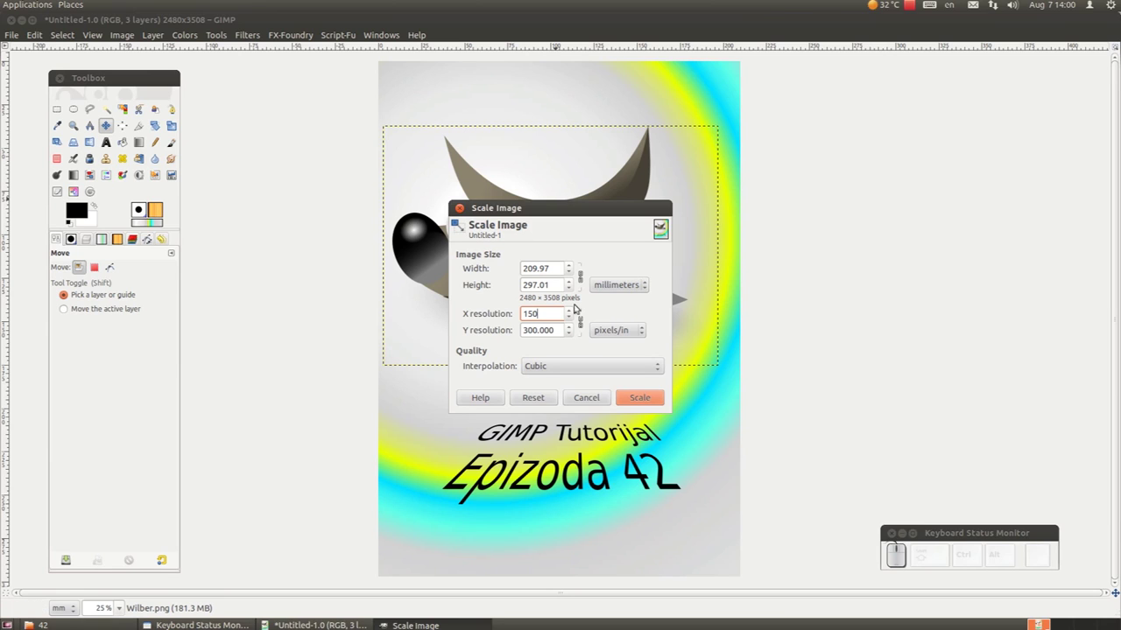
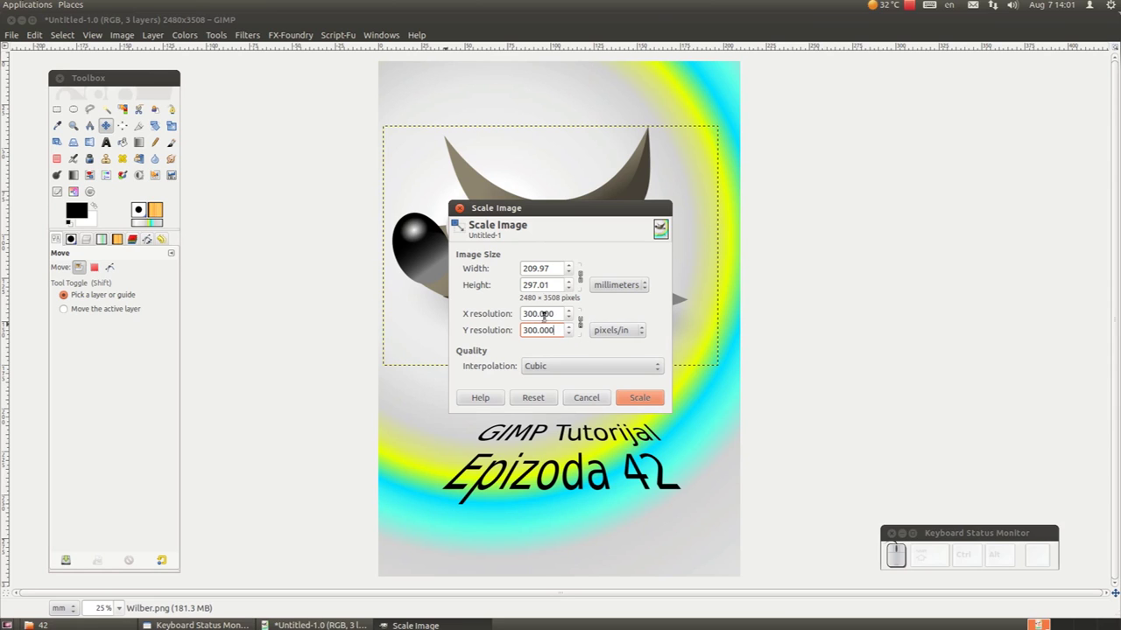
left_click(646, 290)
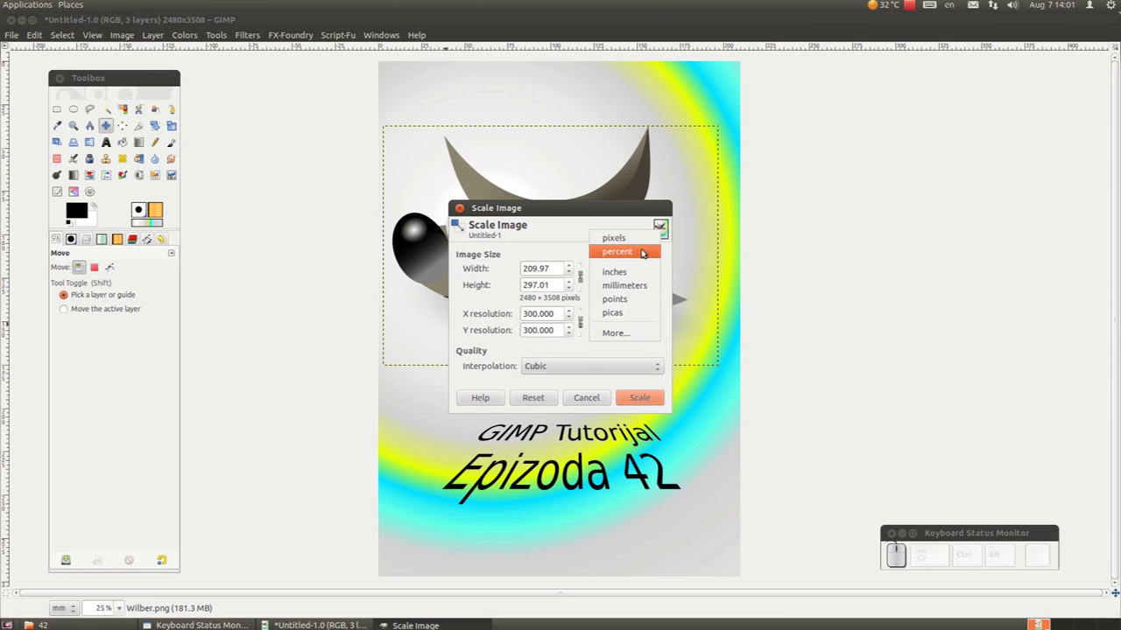
left_click(612, 215)
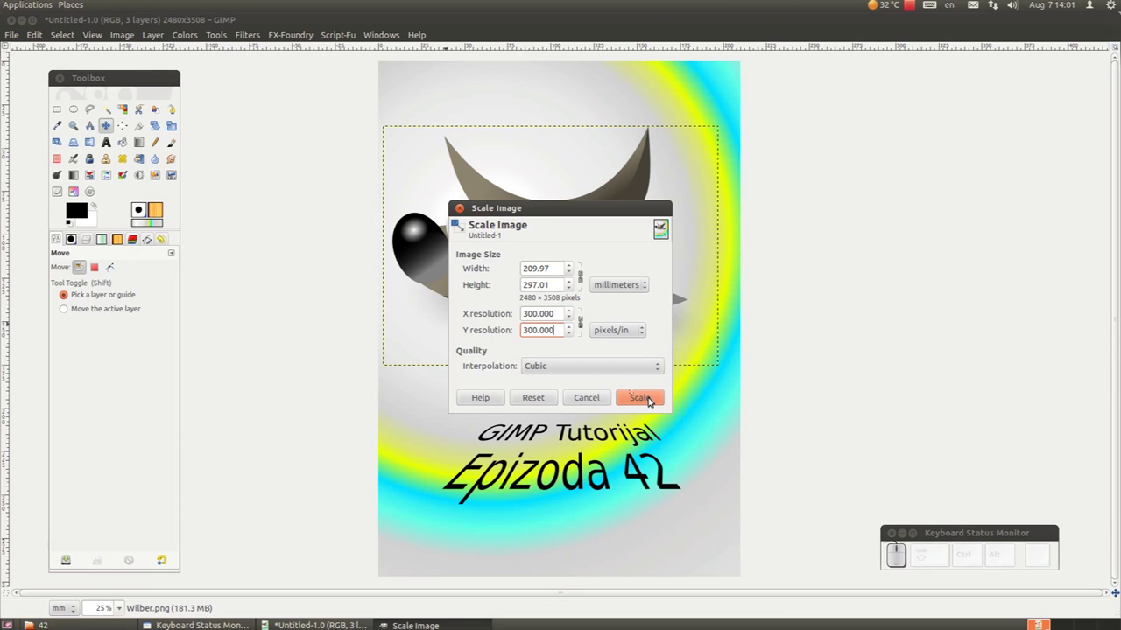
left_click_drag(595, 397, 684, 403)
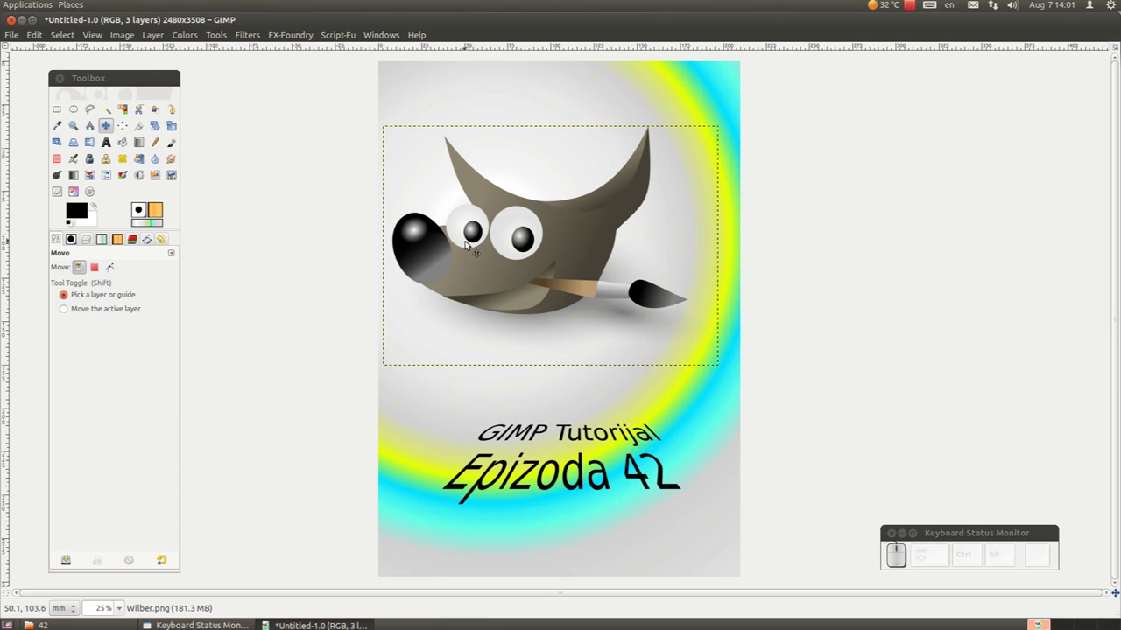
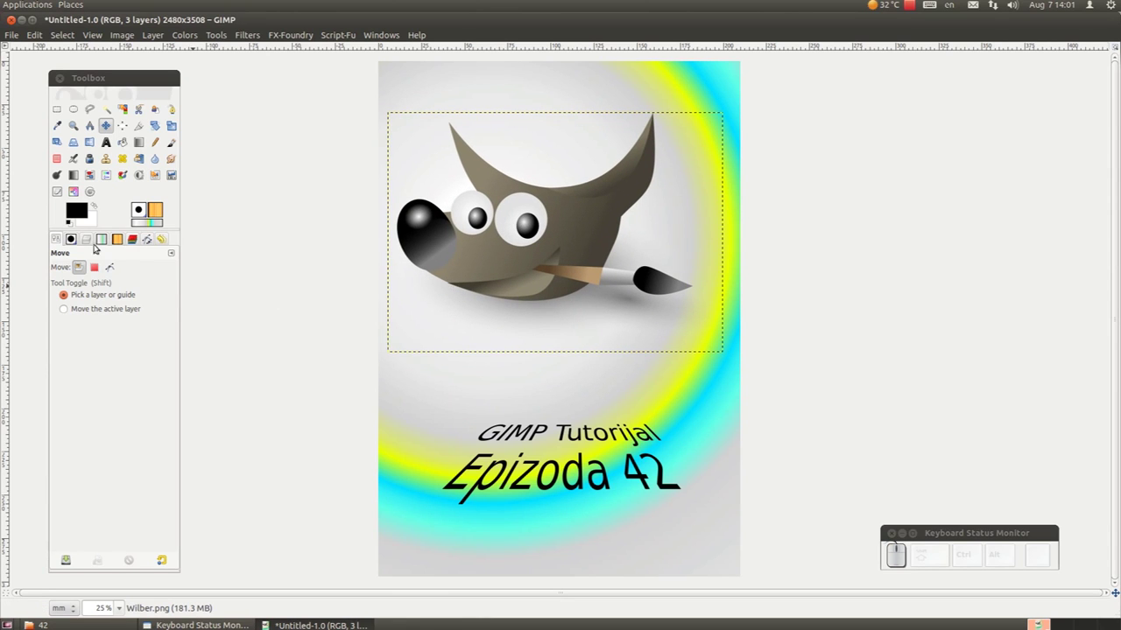
Show the Layers list with the title, Wilber.png and Background layers.
left_click(91, 238)
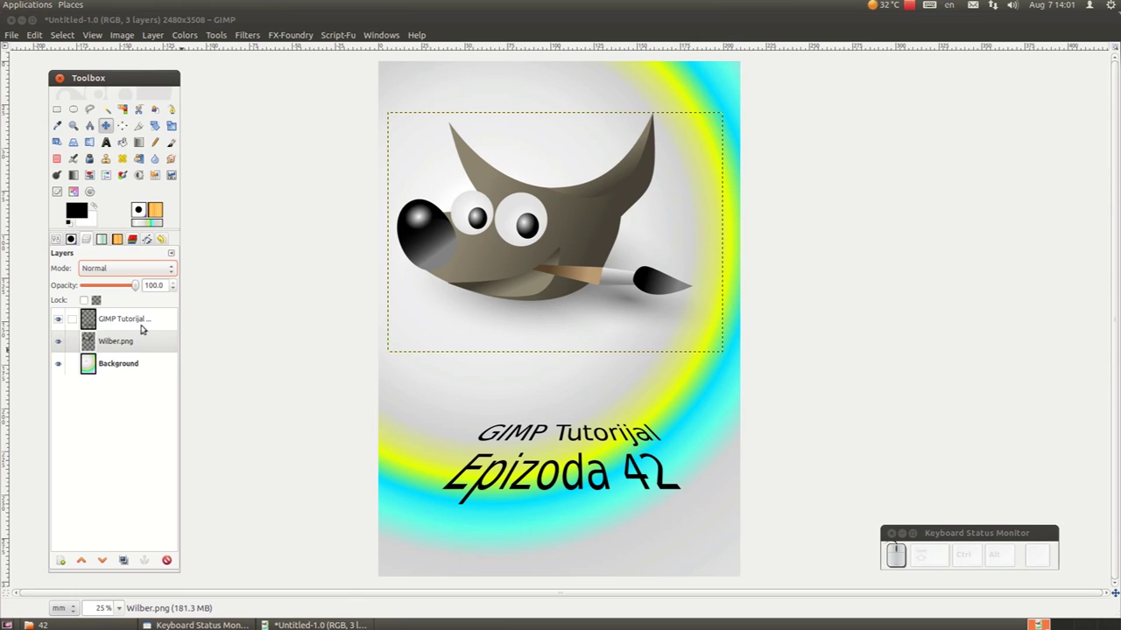
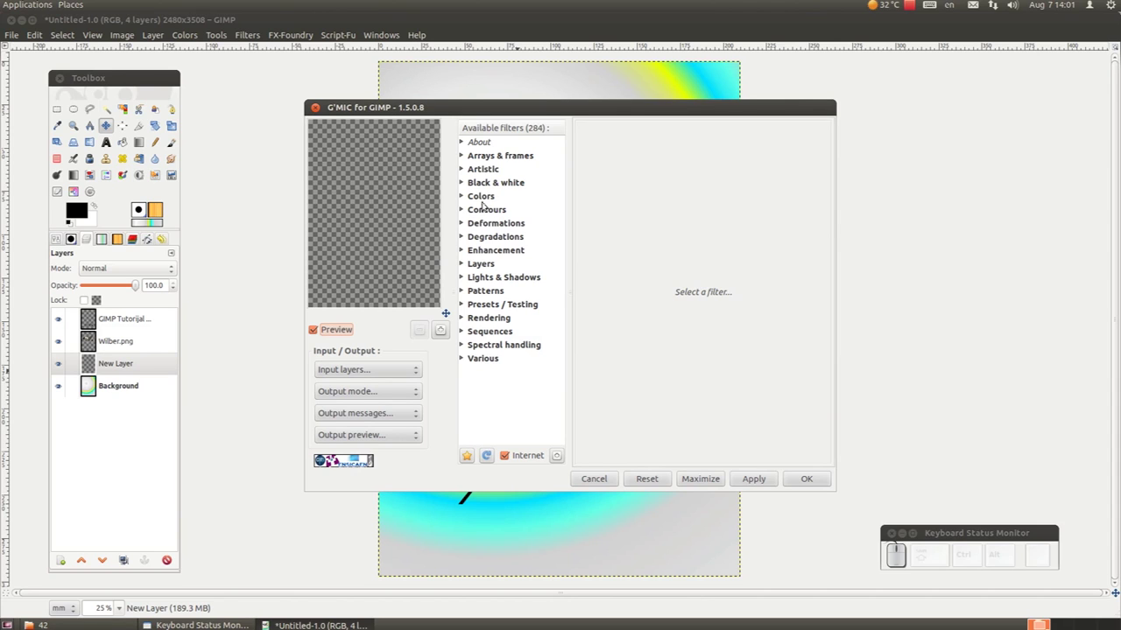
Set up G'MIC Rendering > 3d random objects with Sphere type and Phong shading.
left_click(463, 315)
scroll("down", 3)
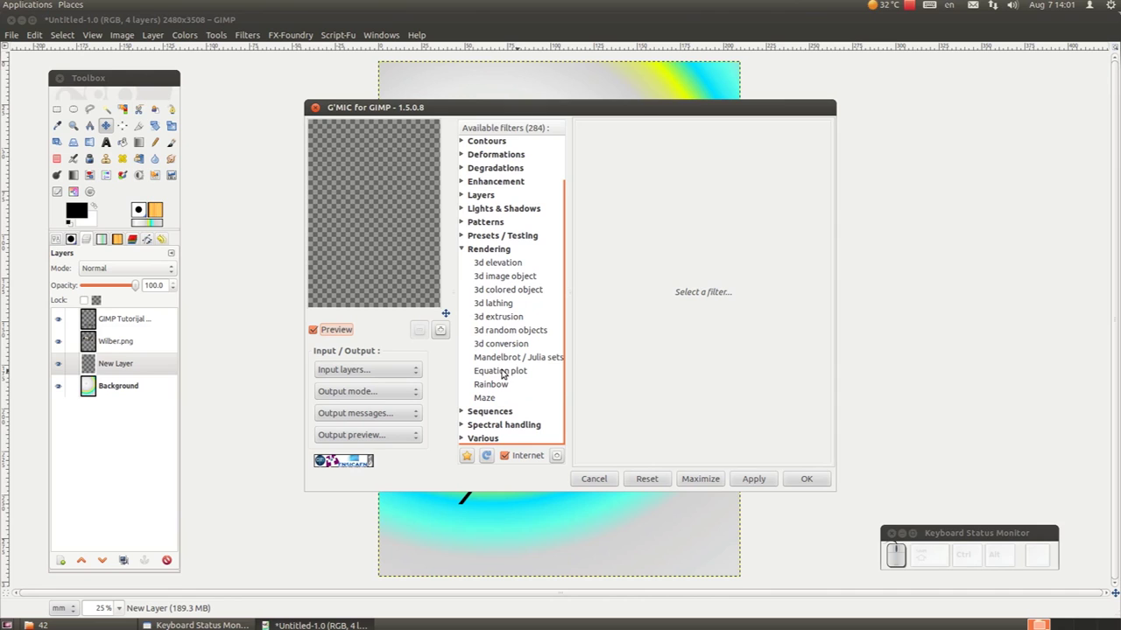
left_click(513, 333)
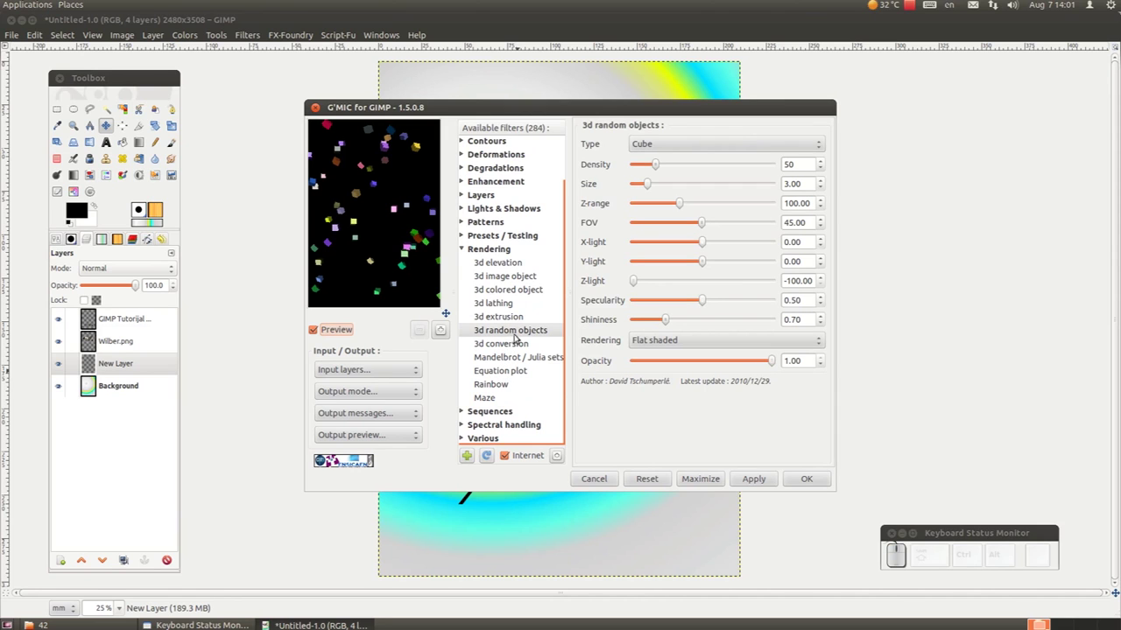
left_click(811, 140)
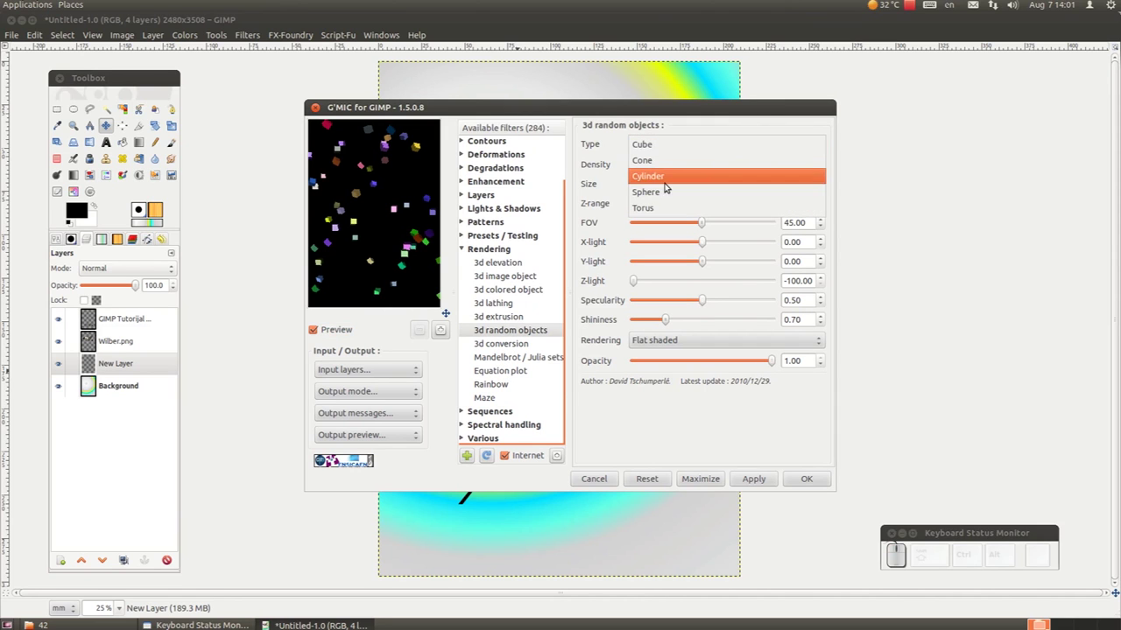
left_click(650, 192)
left_click(681, 144)
left_click_drag(680, 144, 658, 179)
left_click_drag(712, 345, 712, 344)
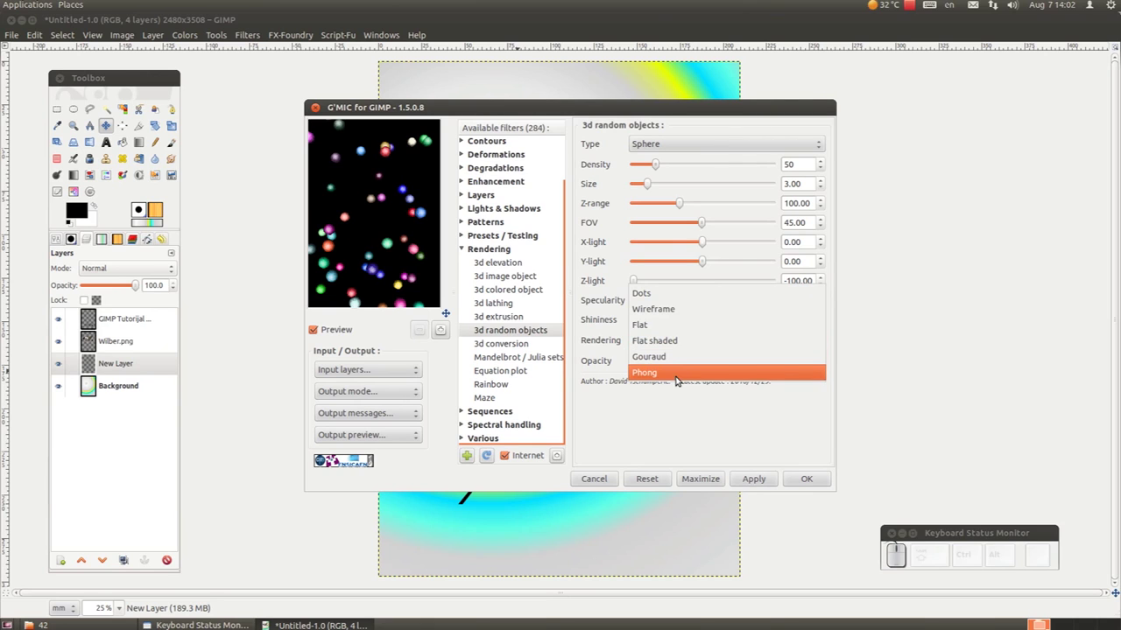
left_click(677, 361)
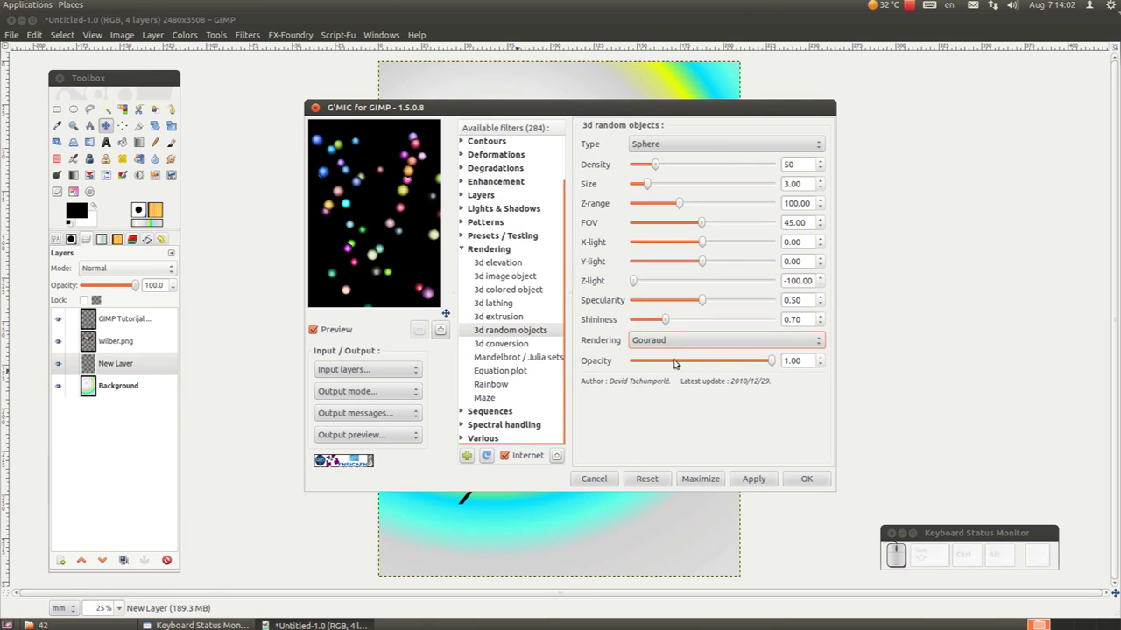
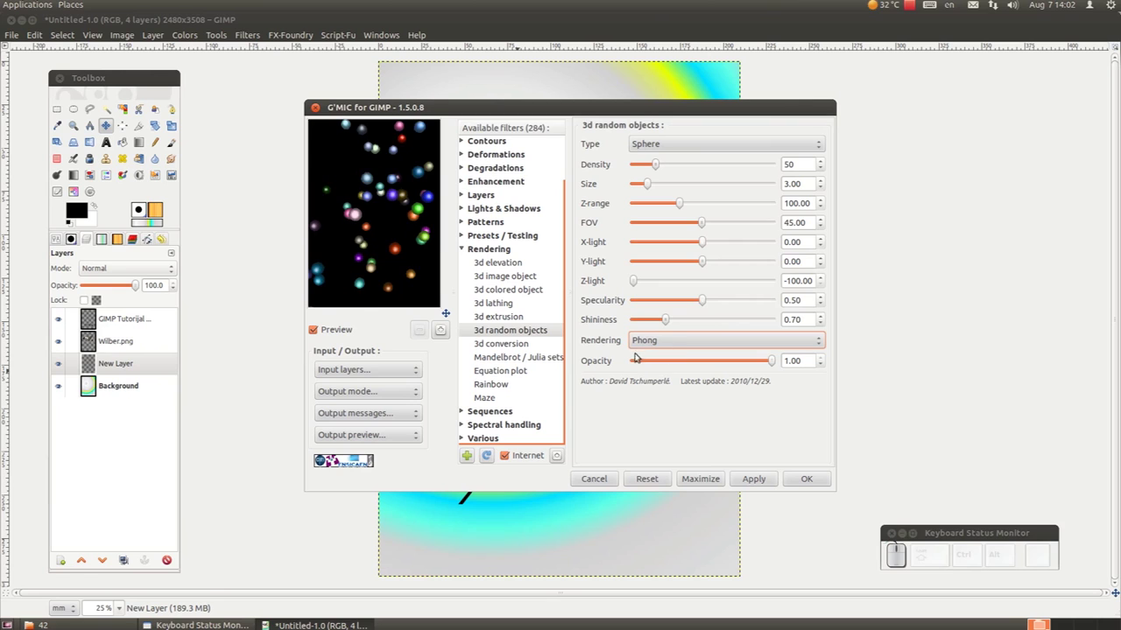
Render the spheres onto the new layer and blend it in Screen mode as bokeh.
left_click(762, 478)
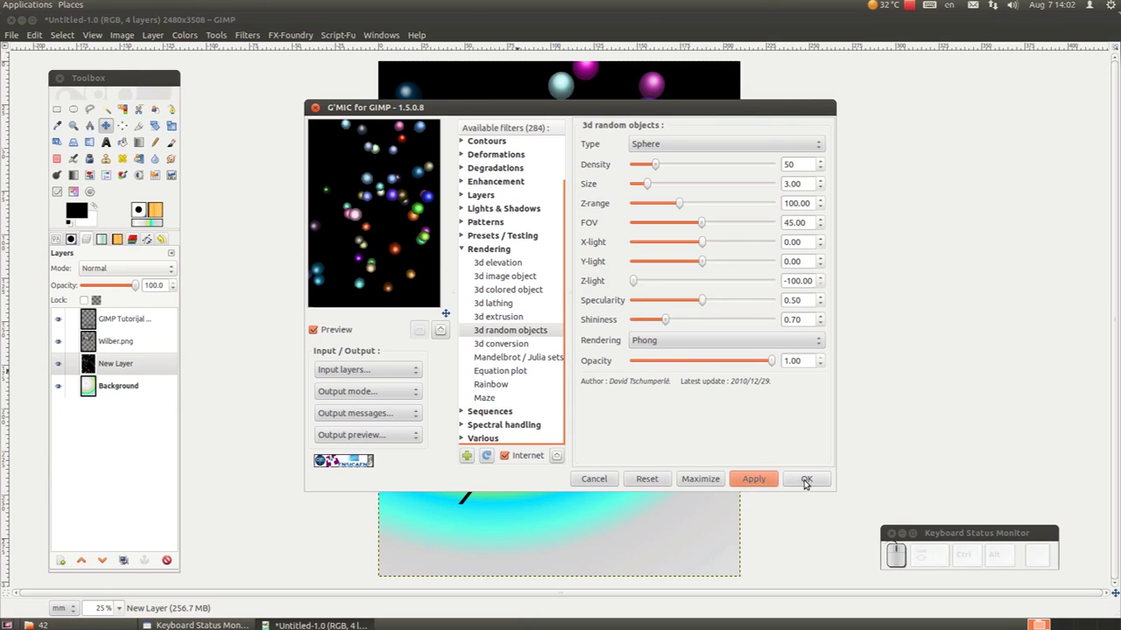
left_click(808, 479)
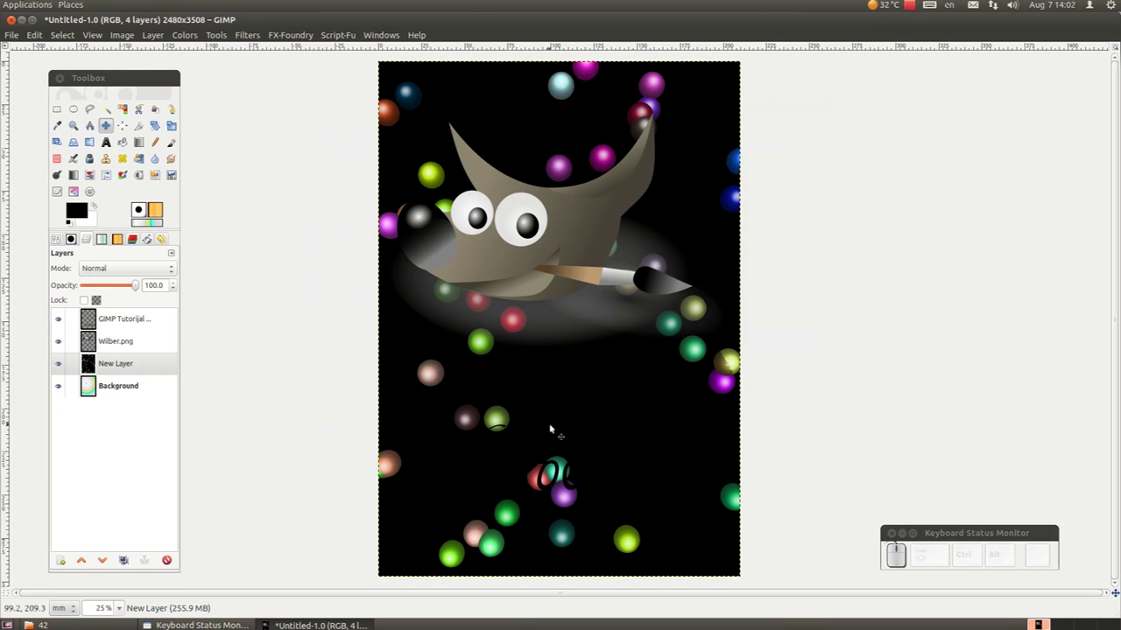
left_click(167, 267)
left_click(140, 332)
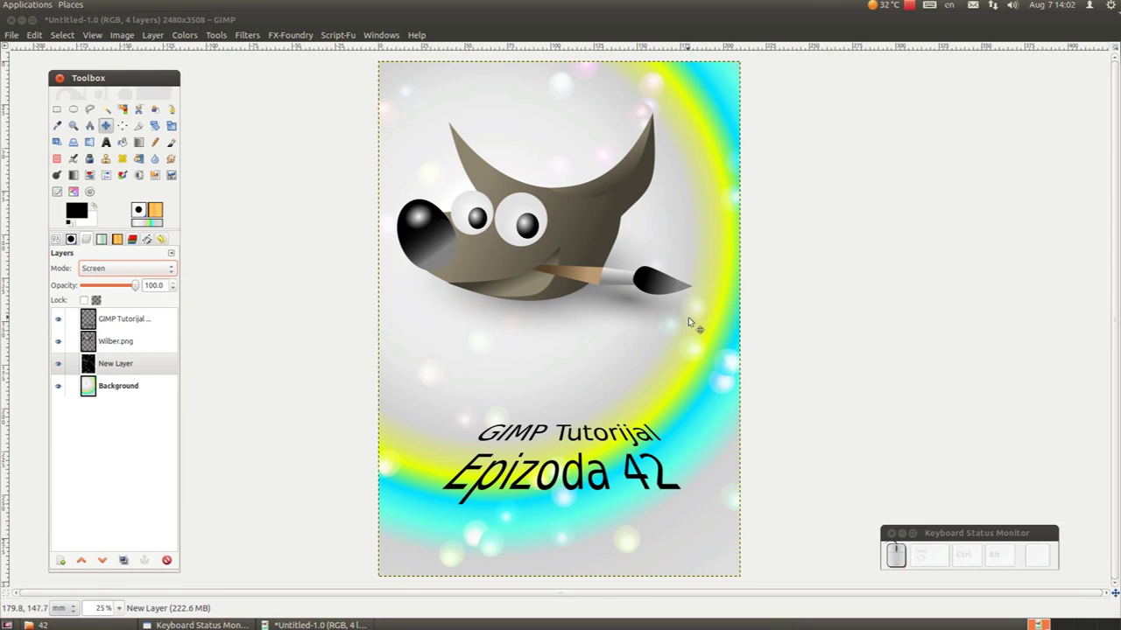
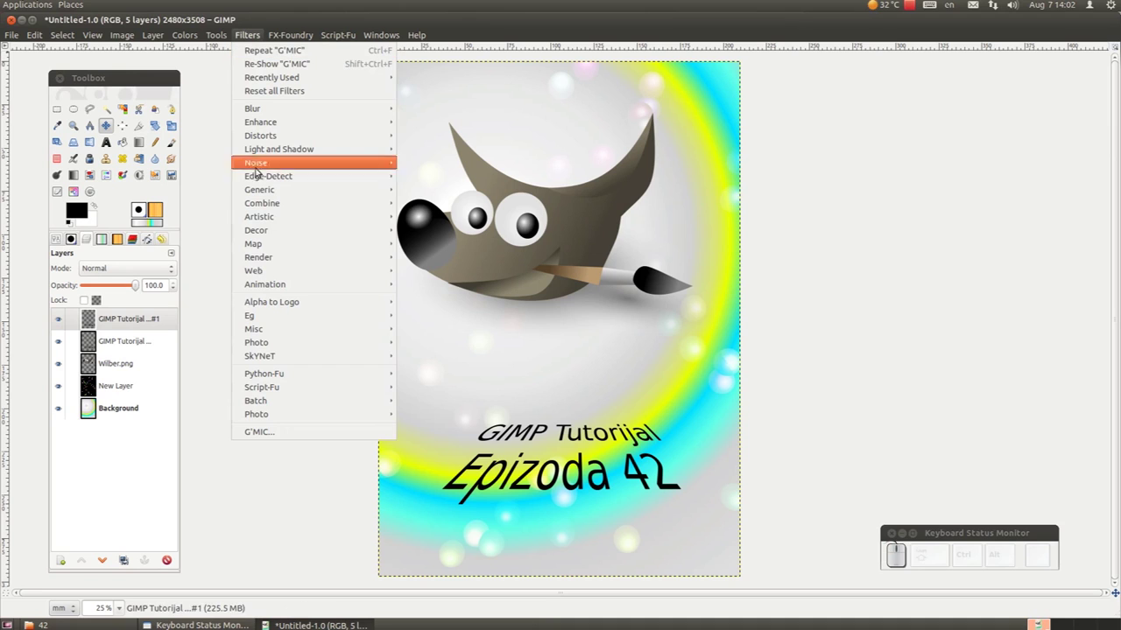
Apply G'MIC Lights & Shadows > Light glow to the duplicated title layer.
left_click(292, 432)
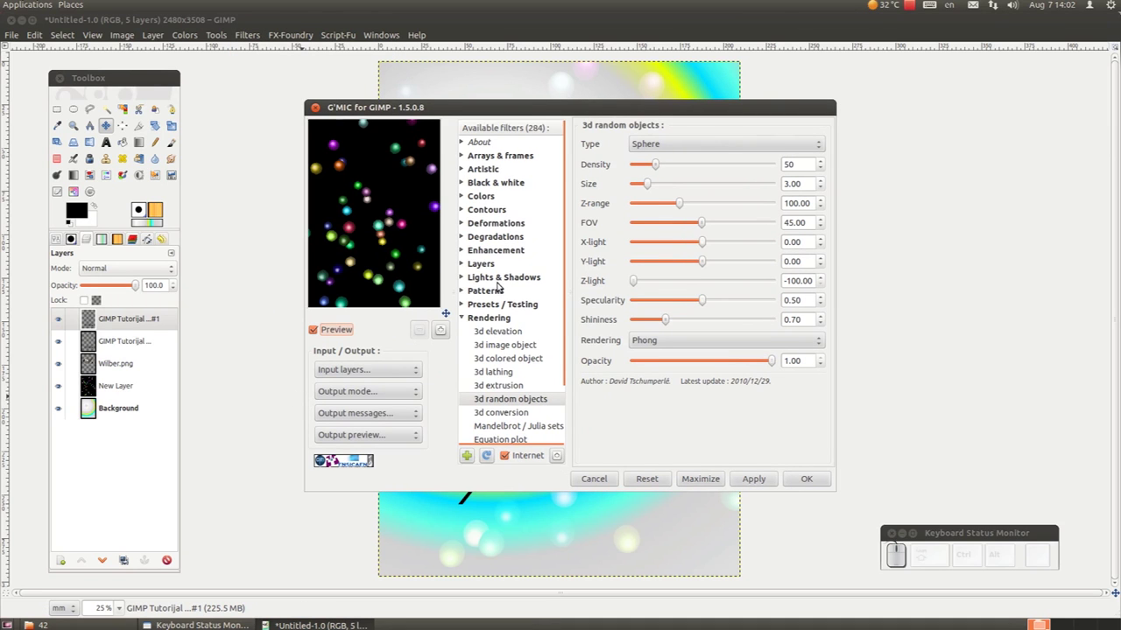
left_click(464, 317)
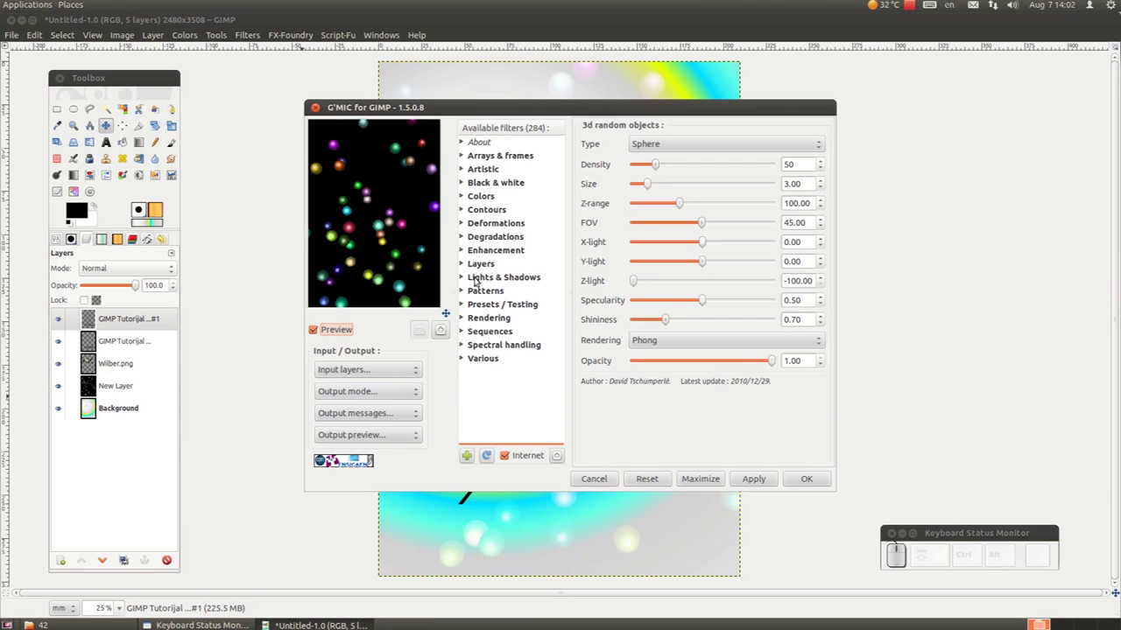
left_click_drag(467, 278, 502, 288)
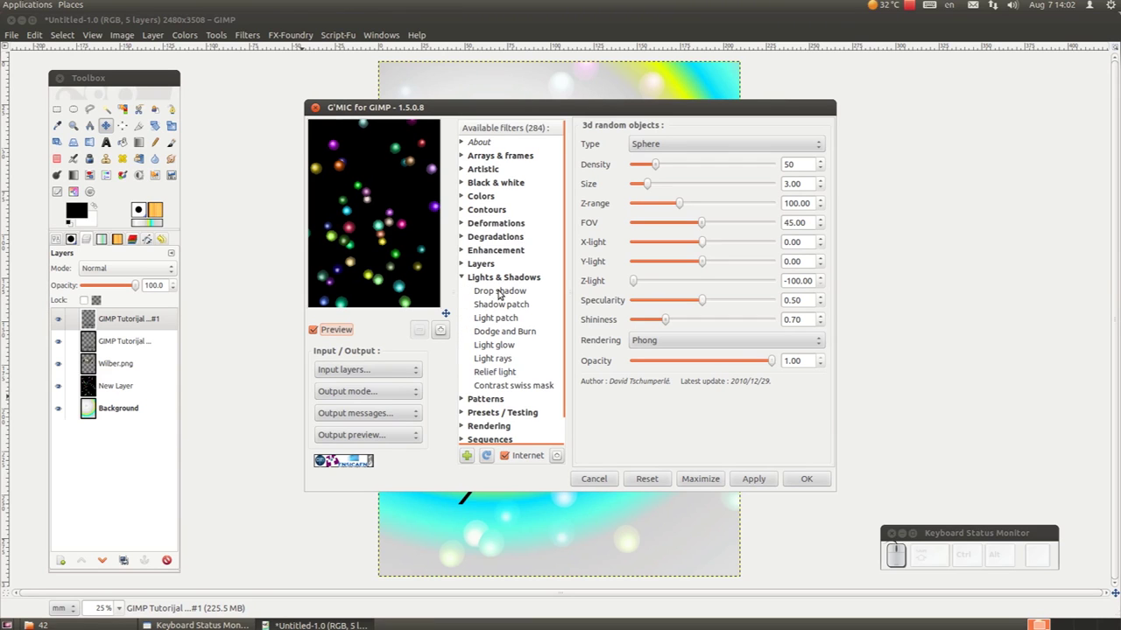
left_click(509, 349)
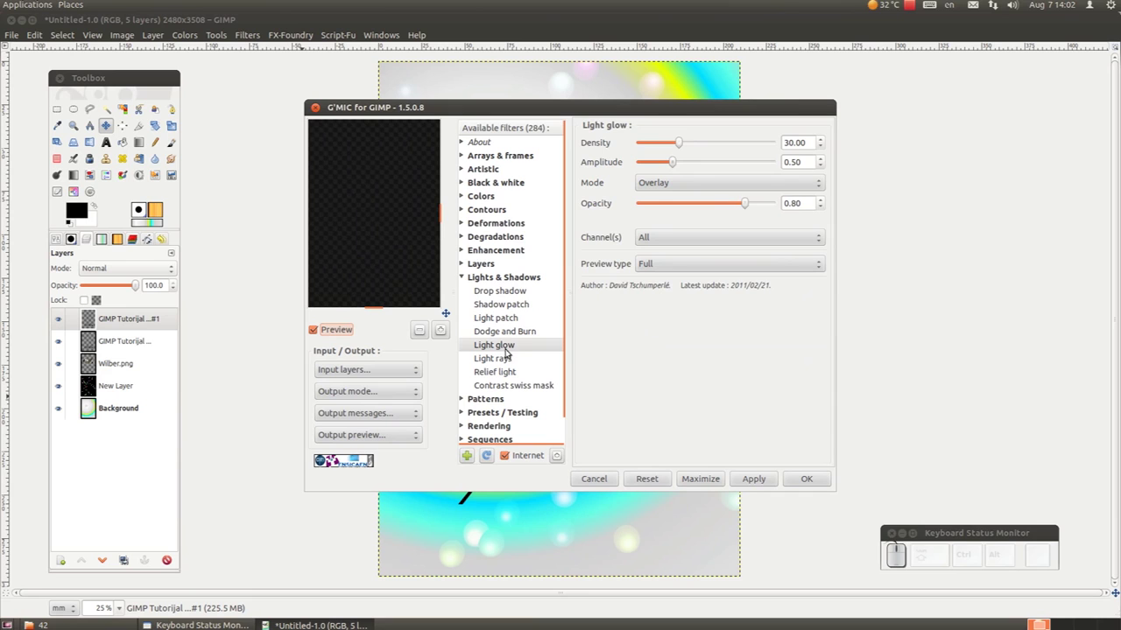
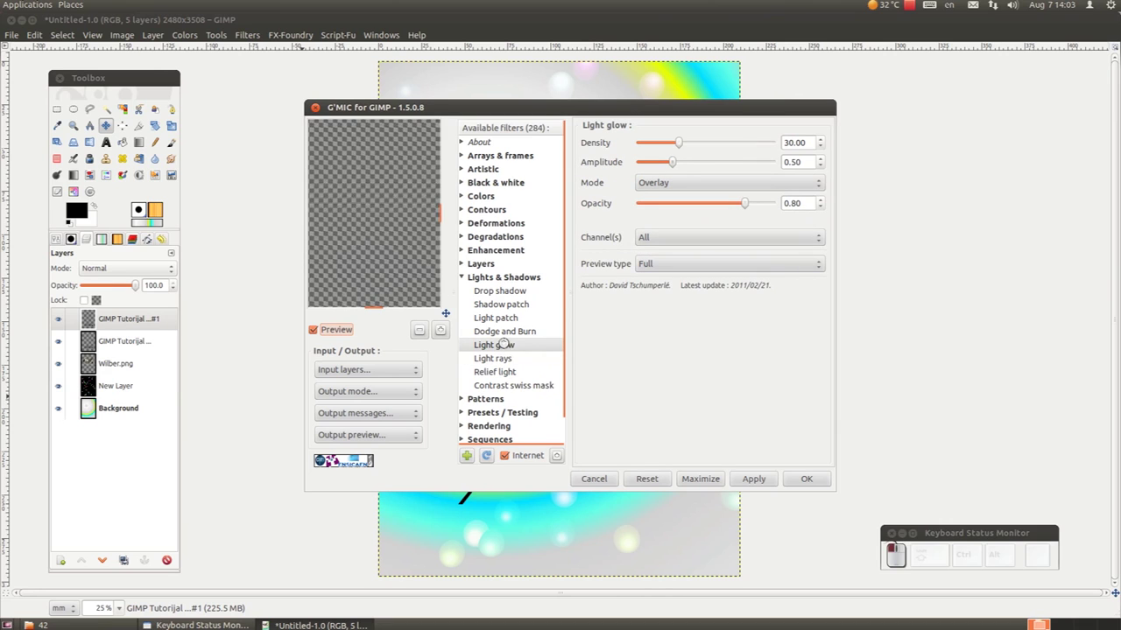
left_click_drag(449, 312, 724, 423)
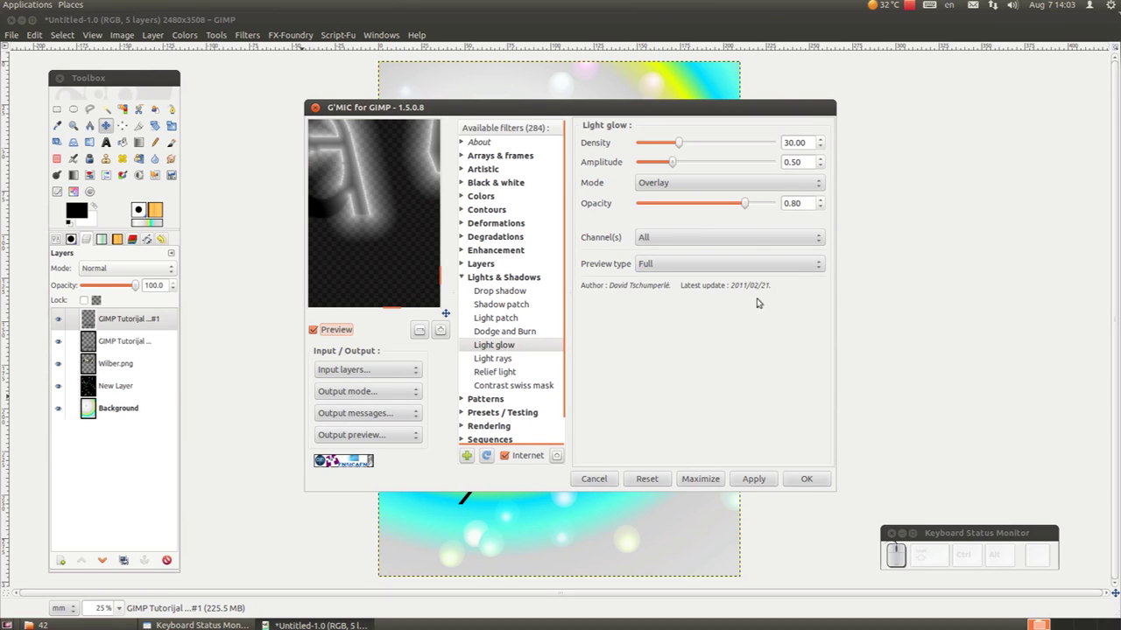
left_click_drag(763, 476, 799, 476)
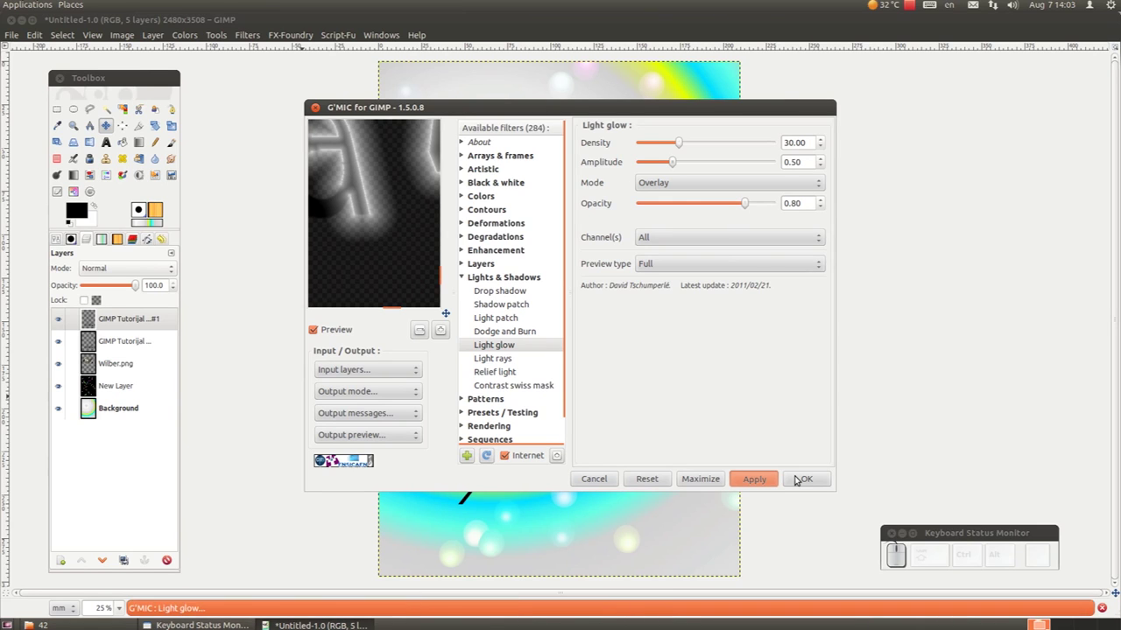
left_click(806, 476)
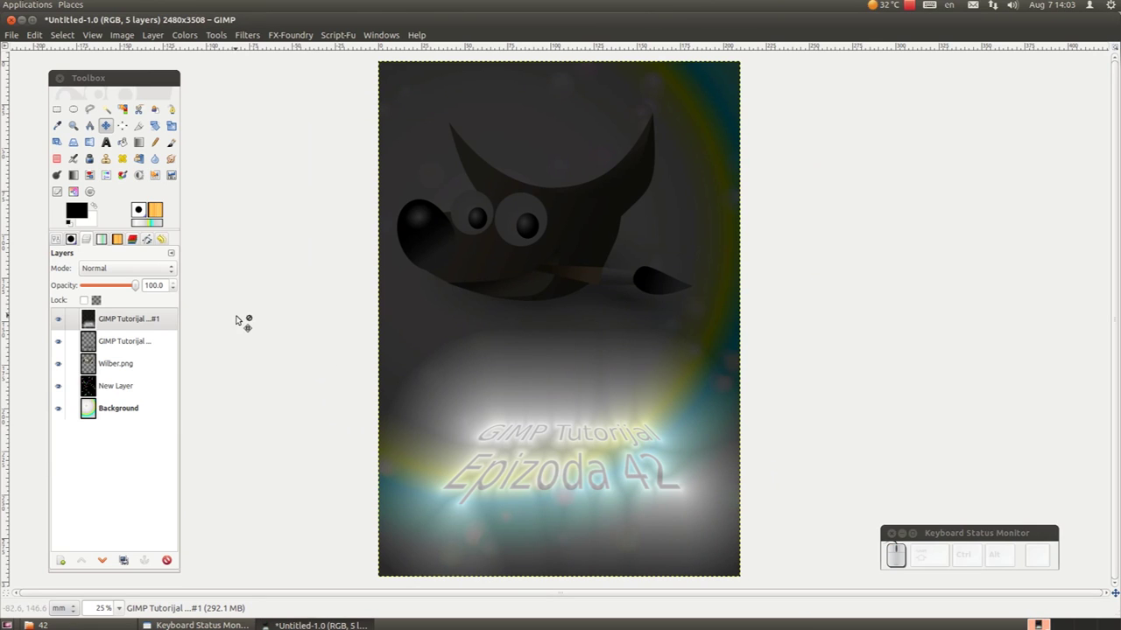
Set the glowing title copy's layer mode to Multiply so the letters turn dark.
left_click(177, 267)
left_click(144, 225)
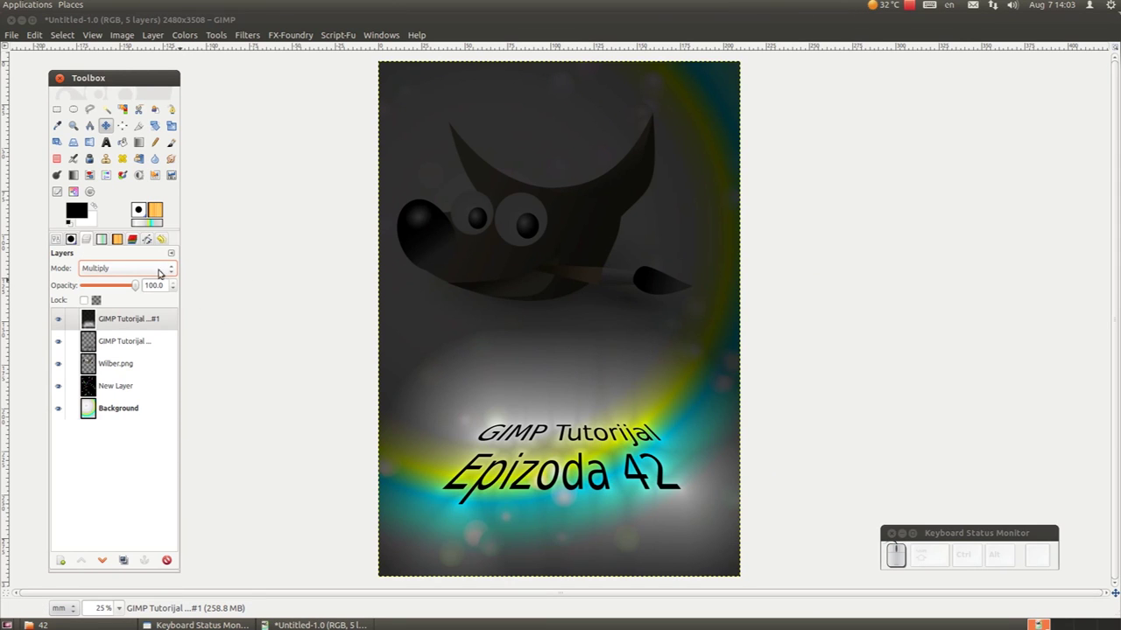
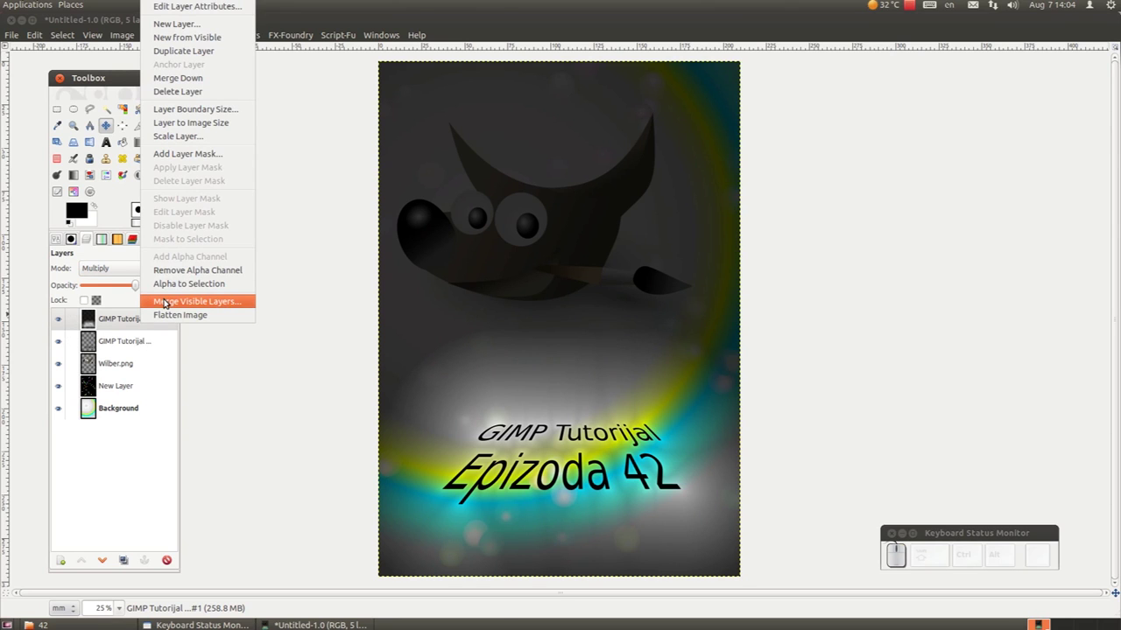
Add a white layer mask to the glowing title layer and choose the FG to BG gradient.
left_click(200, 156)
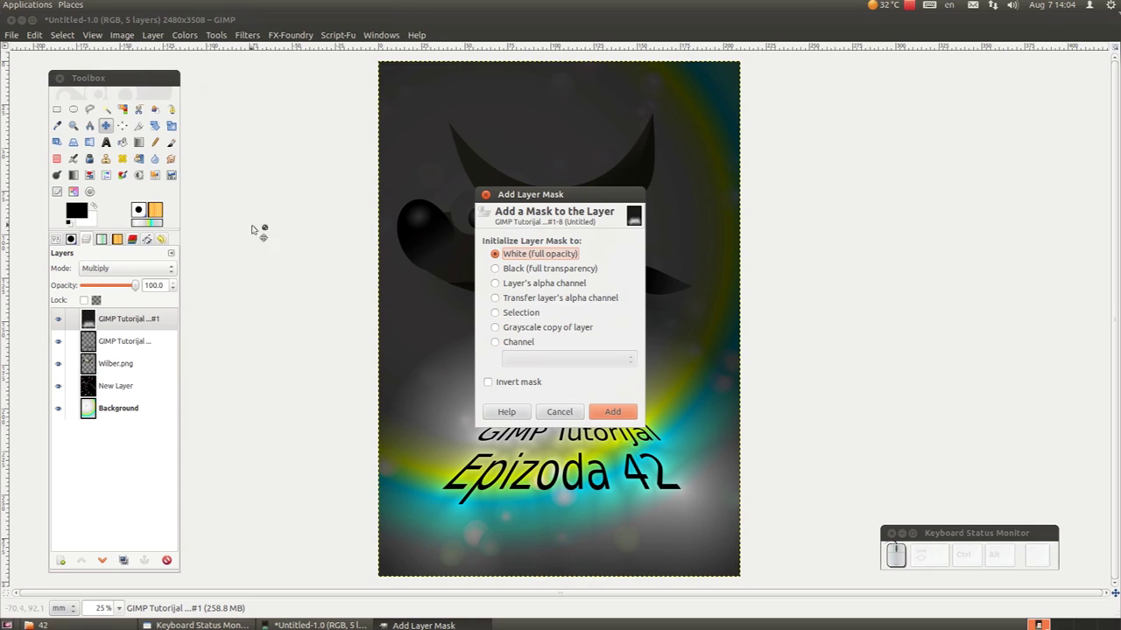
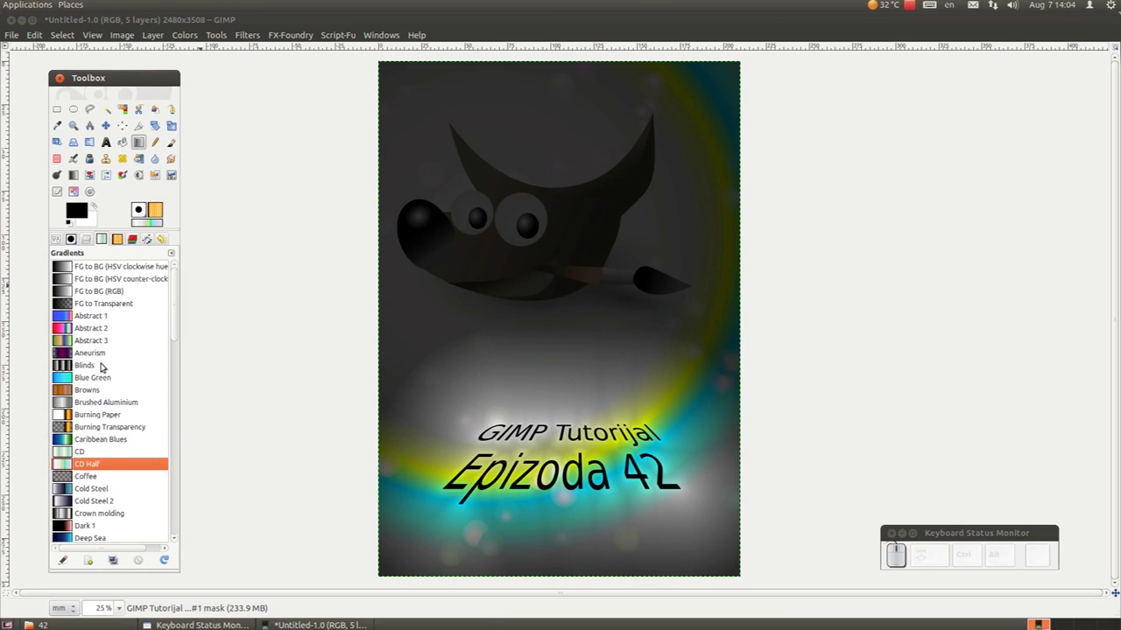
scroll("up", 3)
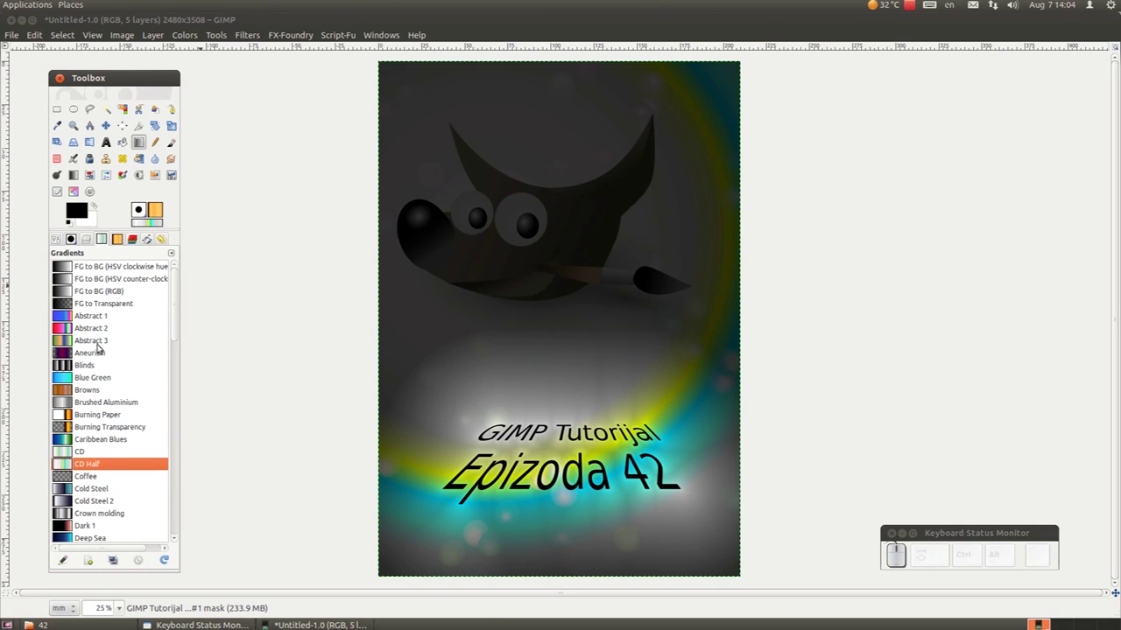
left_click(98, 266)
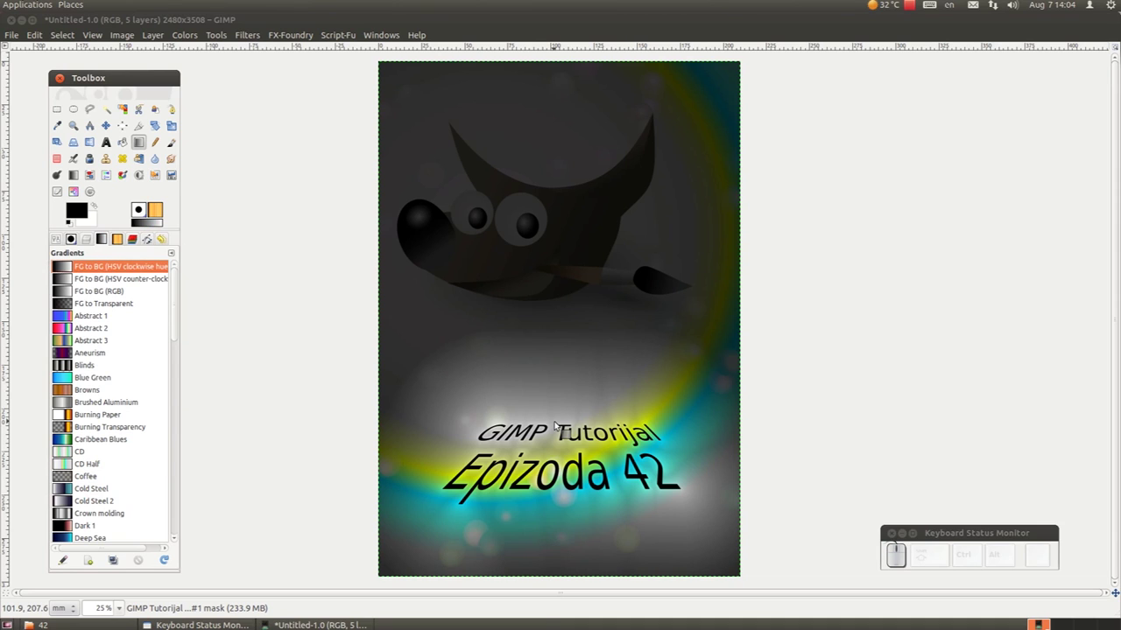
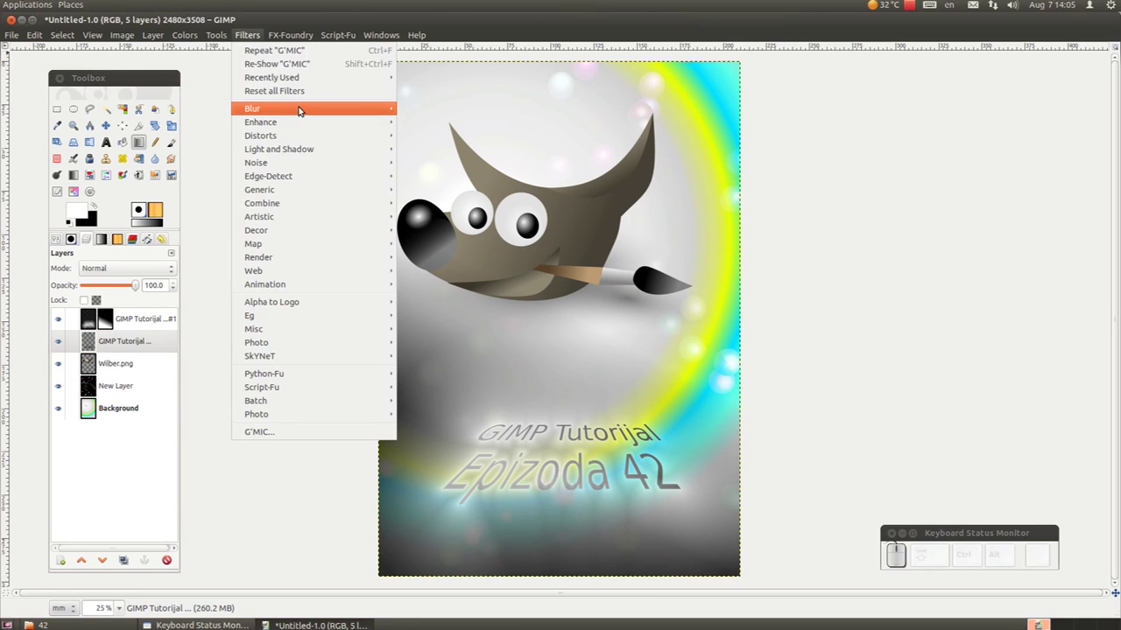
Apply a 15-pixel Gaussian blur to the 'GIMP Tutorijal Epizoda 42' title text layer.
left_click(451, 132)
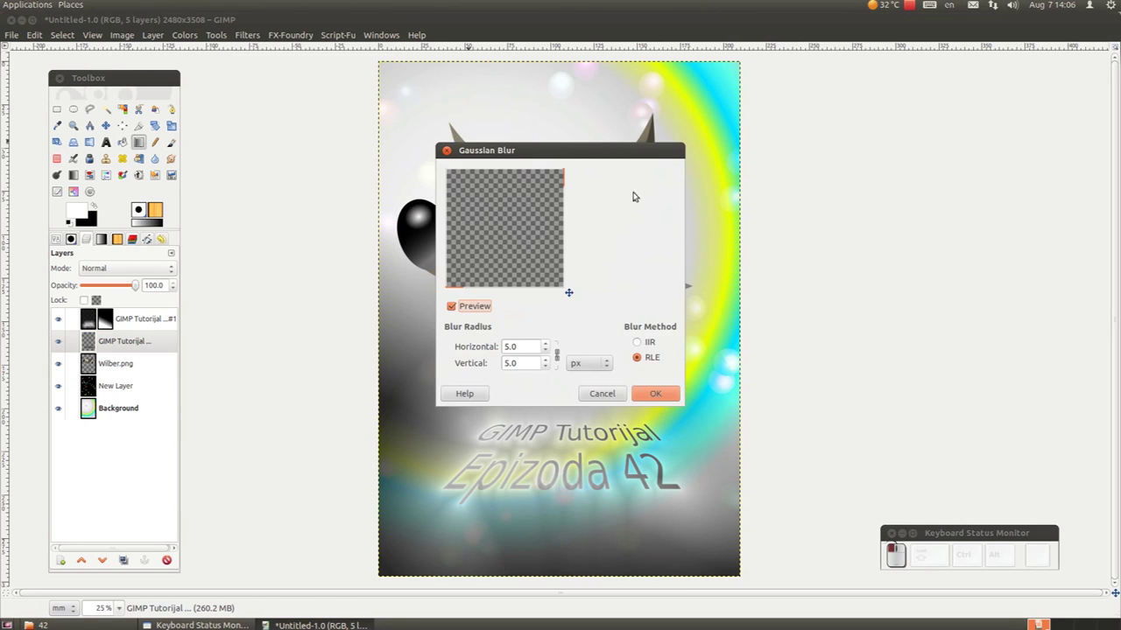
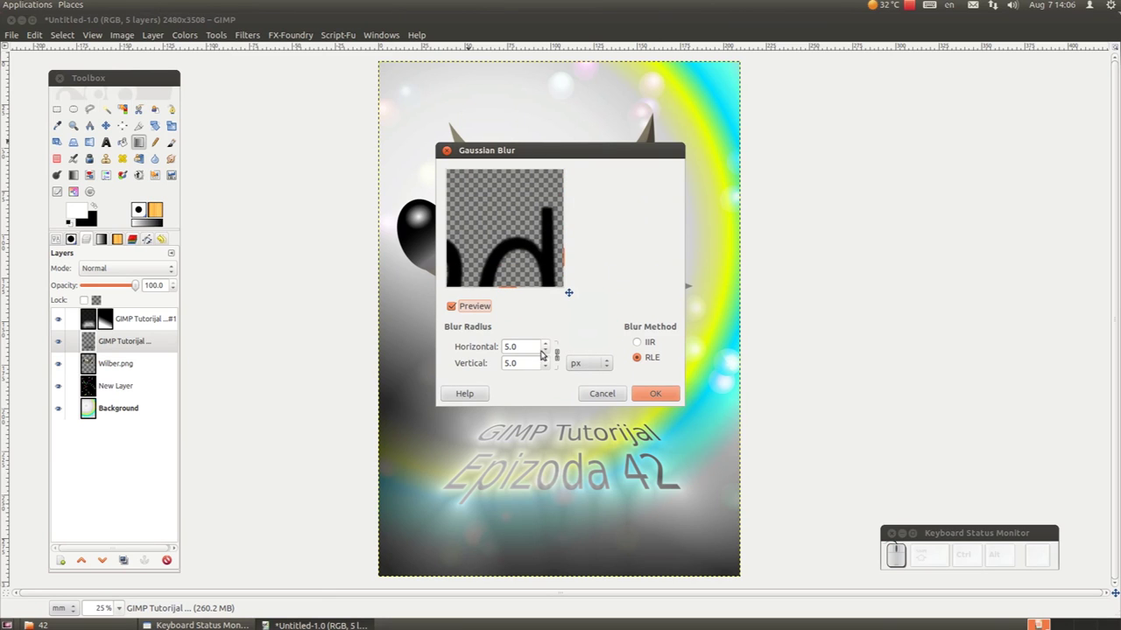
left_click(548, 343)
left_click(548, 342)
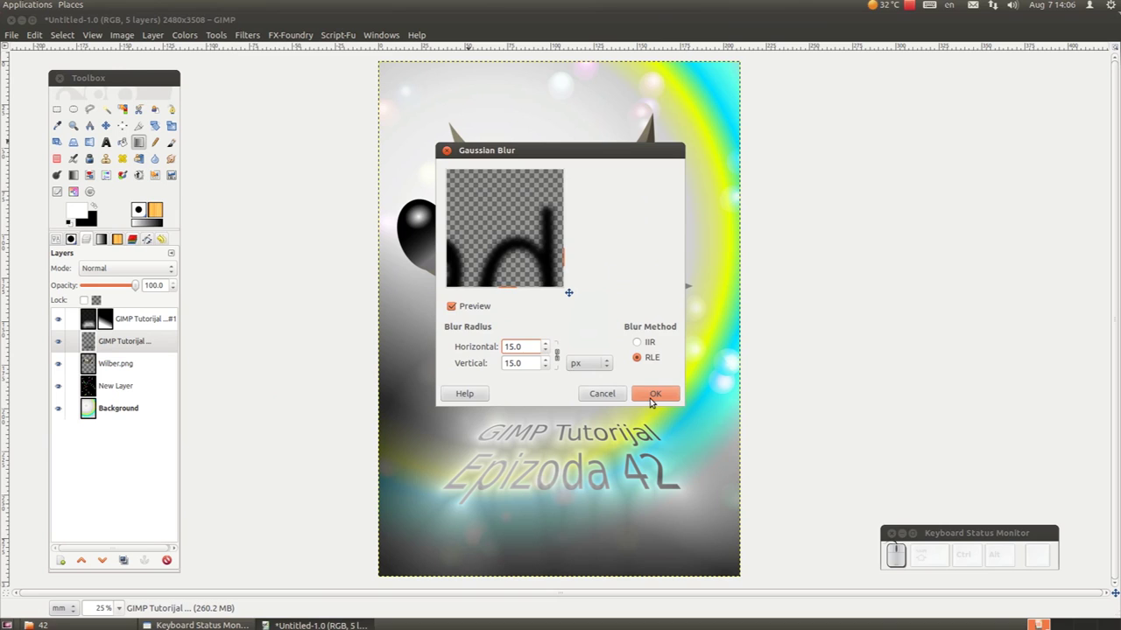
left_click(654, 393)
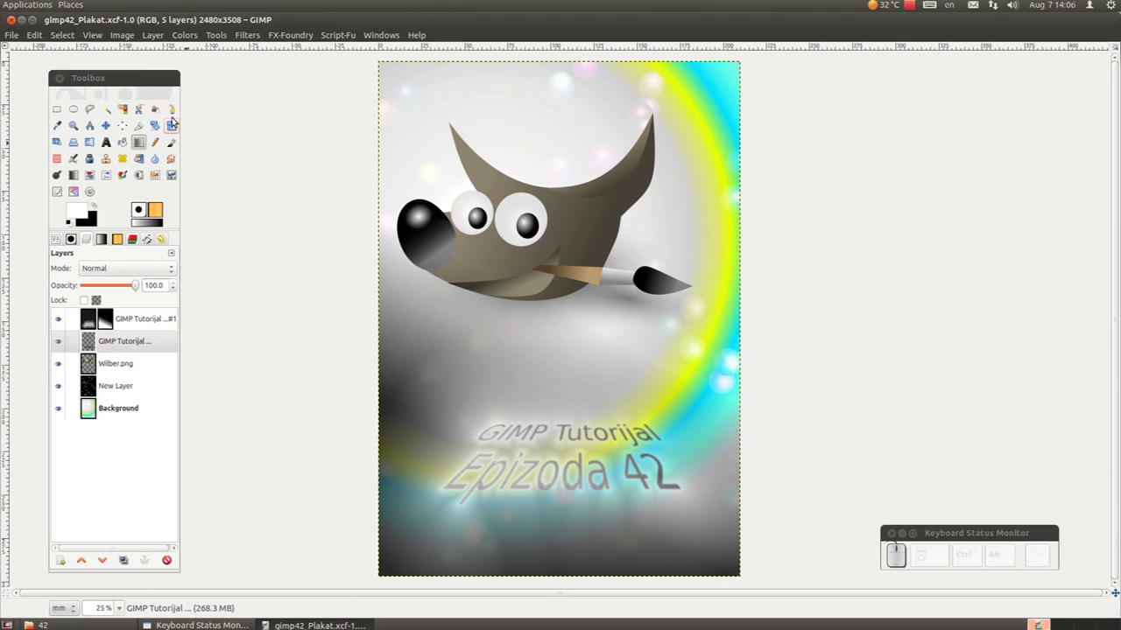
Bring up the Print dialog for the saved poster from the File menu.
left_click_drag(17, 35, 17, 36)
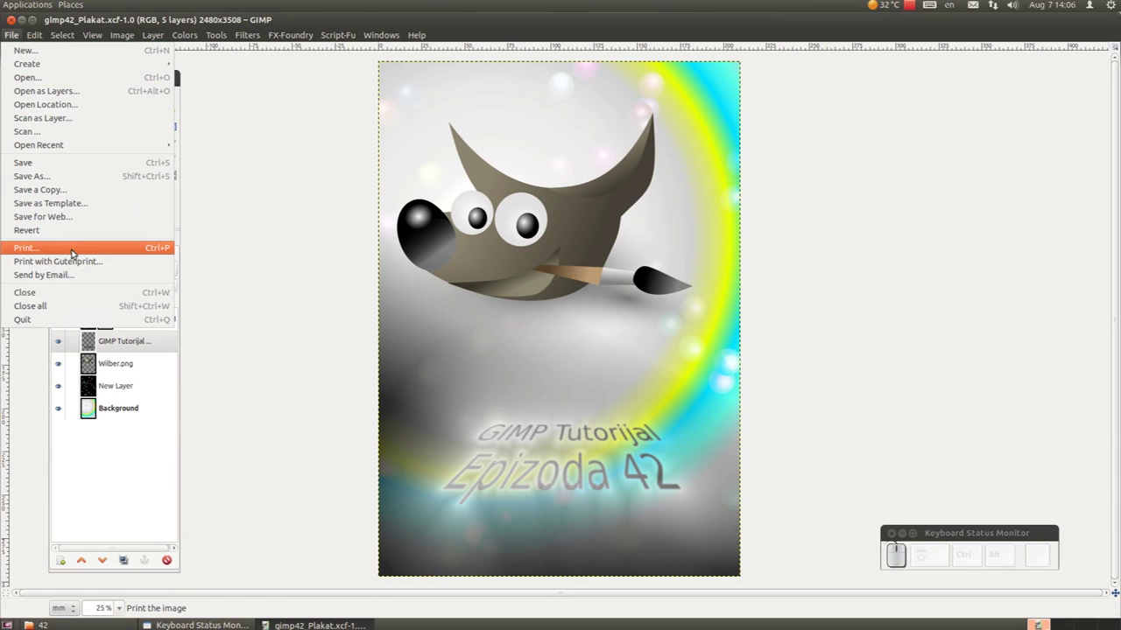
left_click(77, 249)
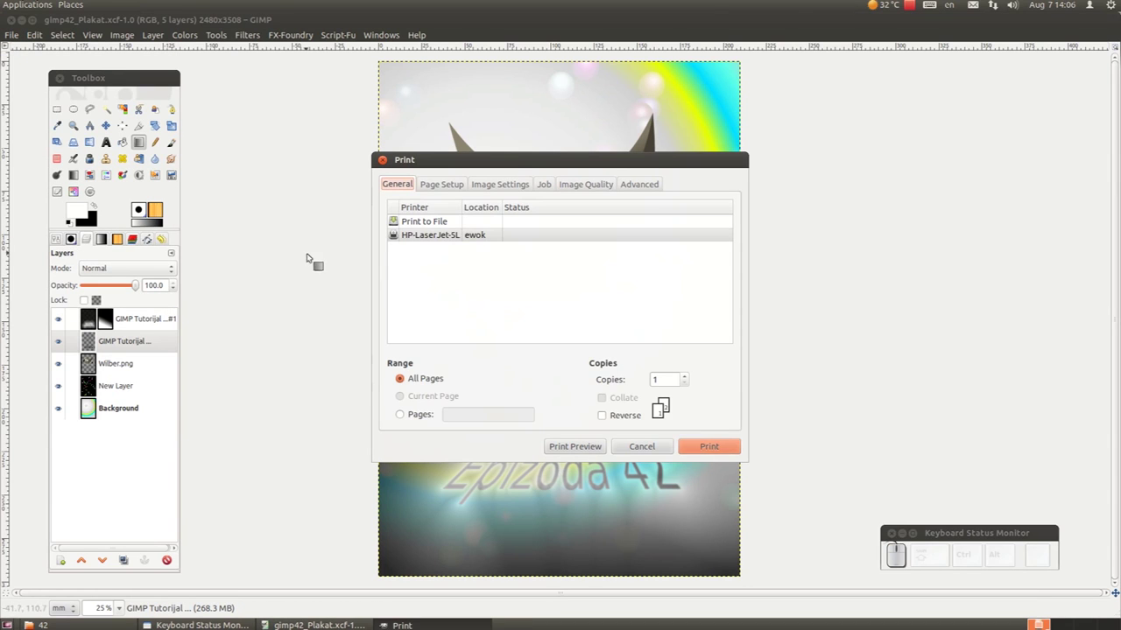
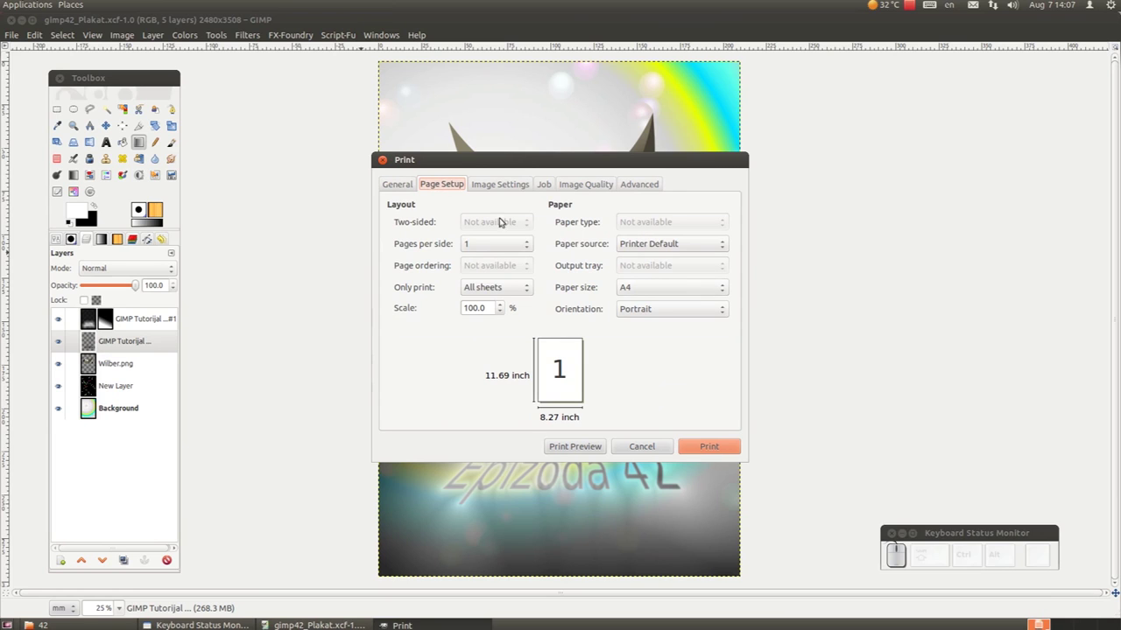
Show Image Settings, try Ignore Page Margins, then keep margins for a 195.42 × 276.43 mm print.
left_click_drag(484, 187, 484, 187)
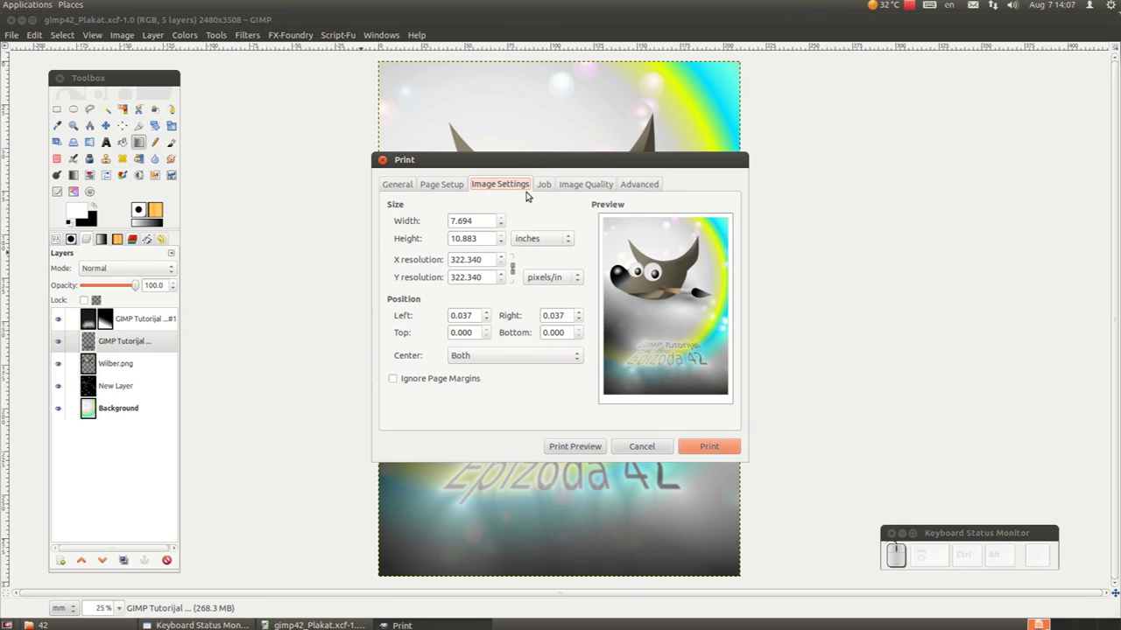
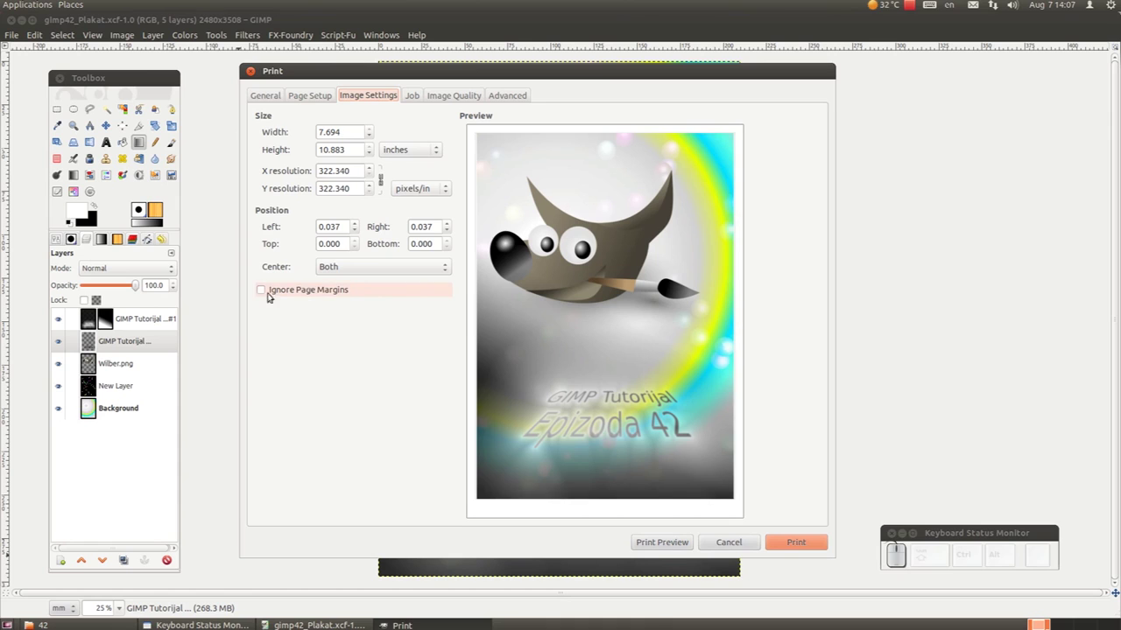
left_click_drag(265, 293, 265, 293)
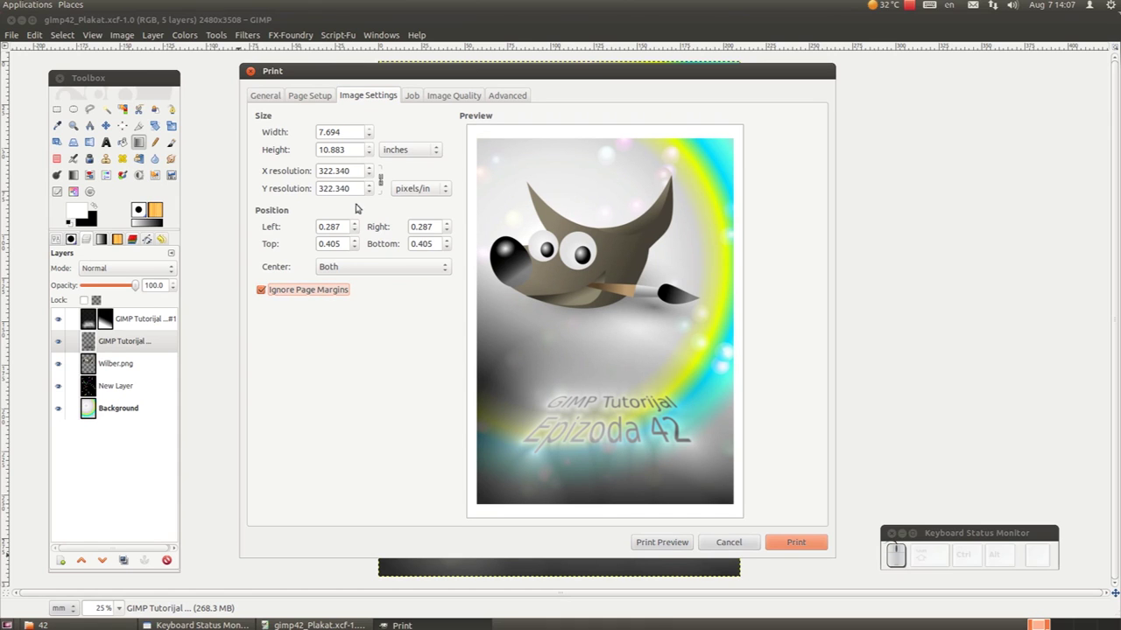
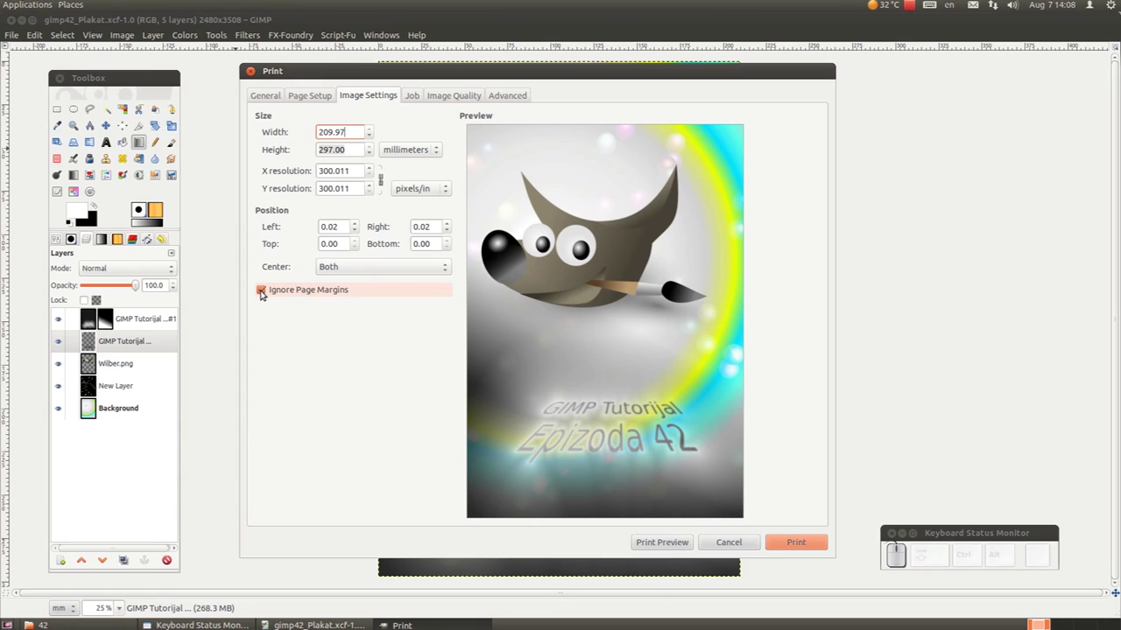
left_click(265, 290)
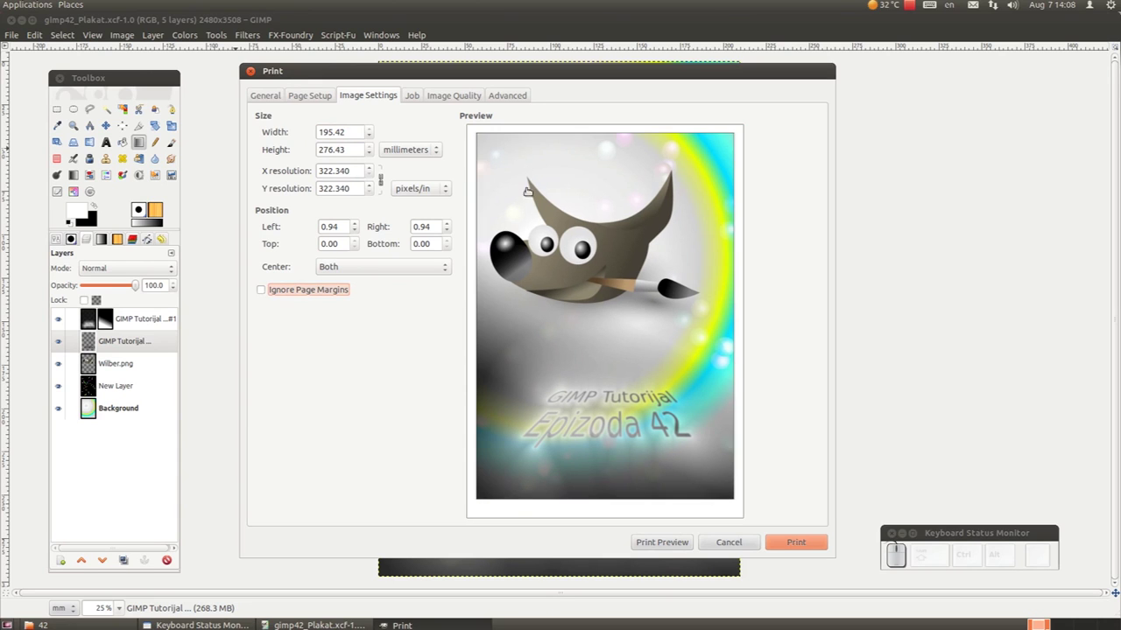